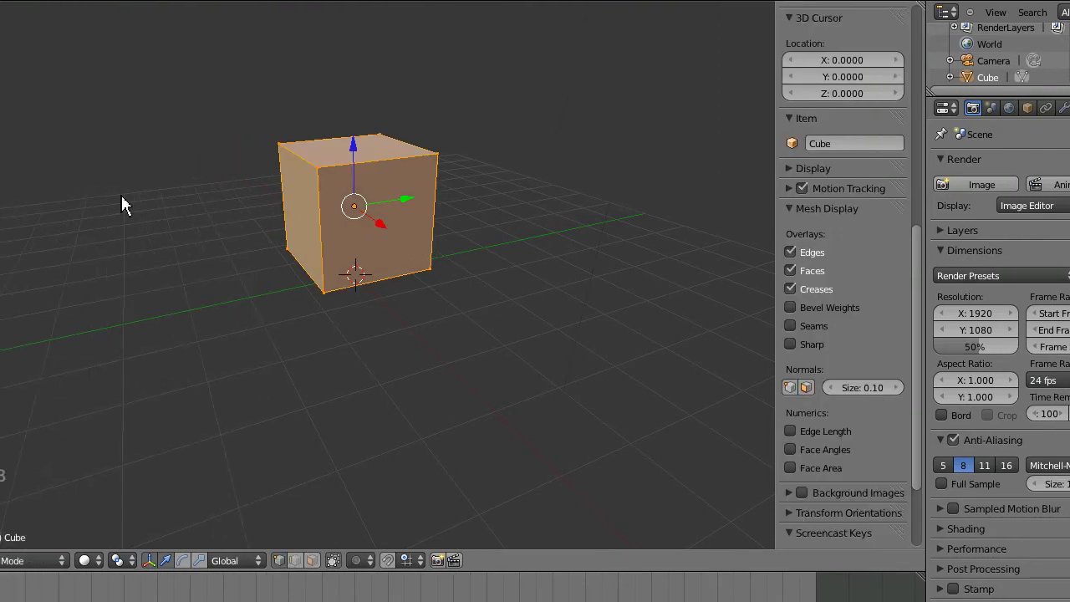
- Enter Edit Mode and subdivide the default cube with two cuts
key("w")
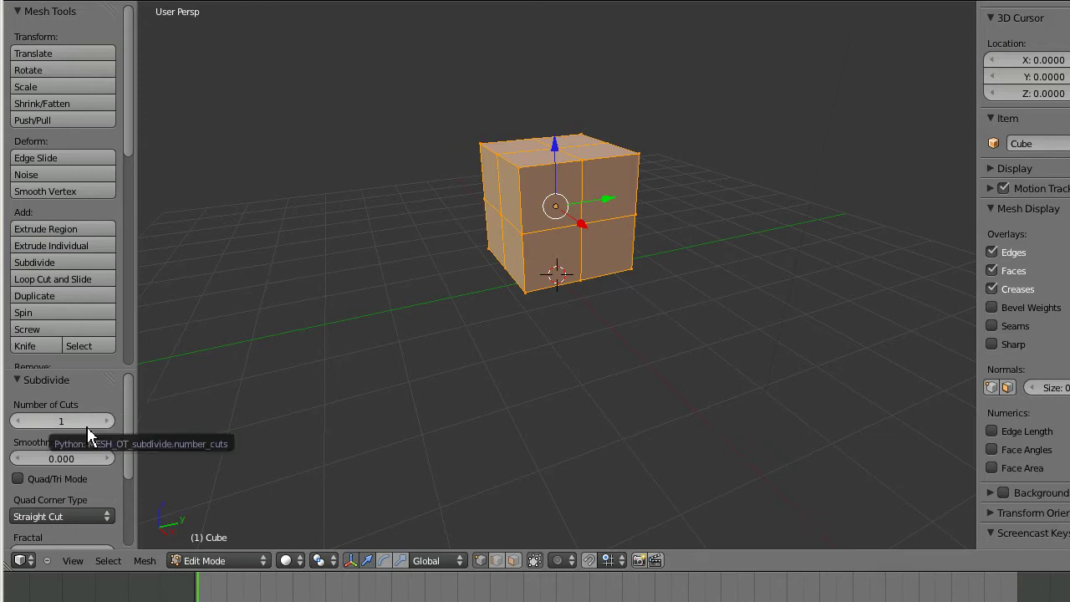
key("t")
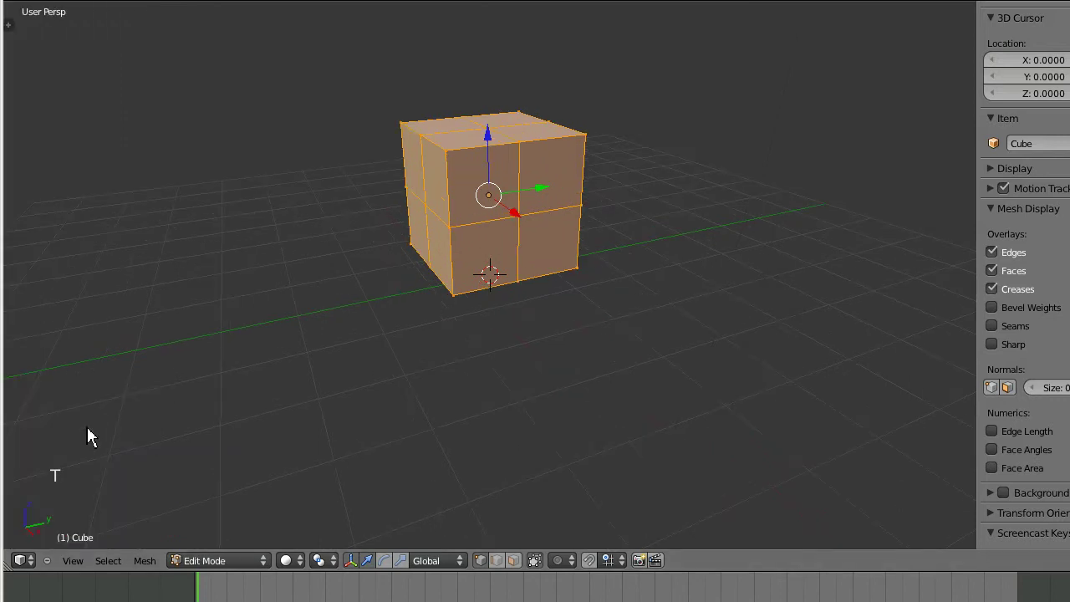
key("t")
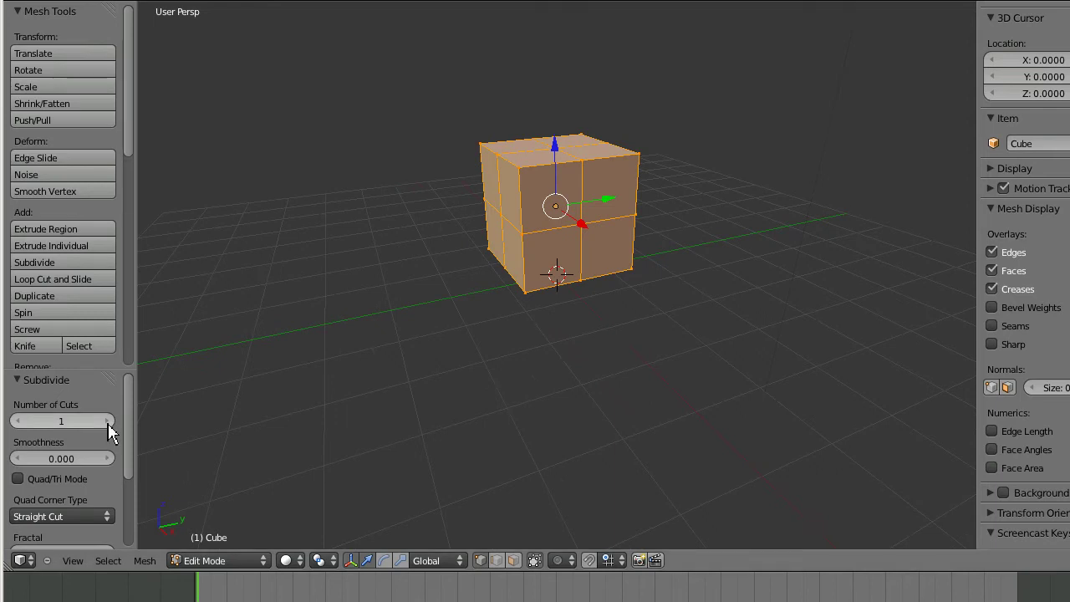
left_click(113, 429)
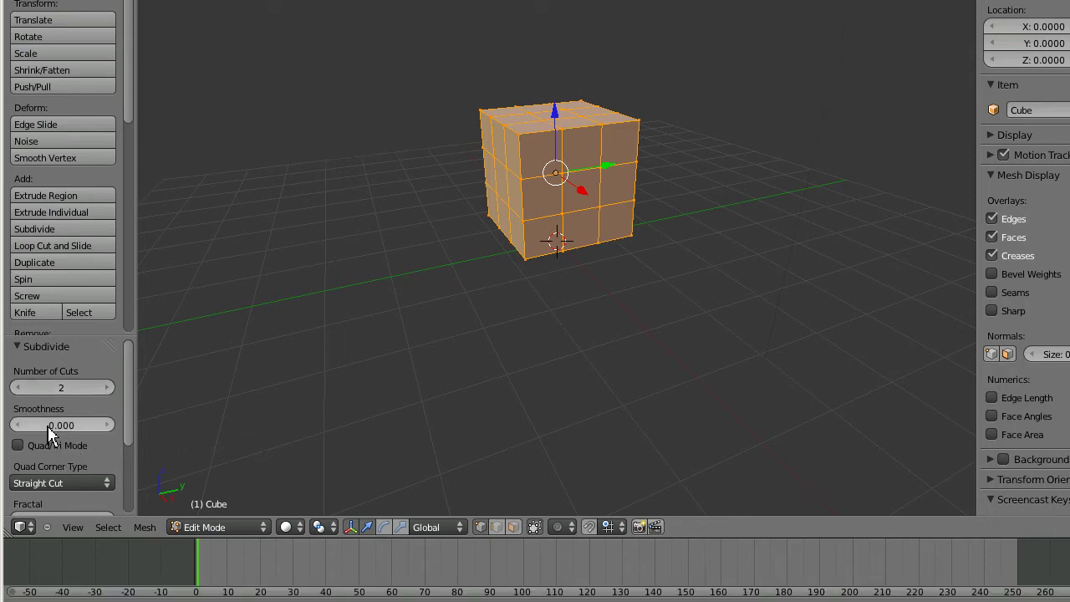
left_click(51, 432)
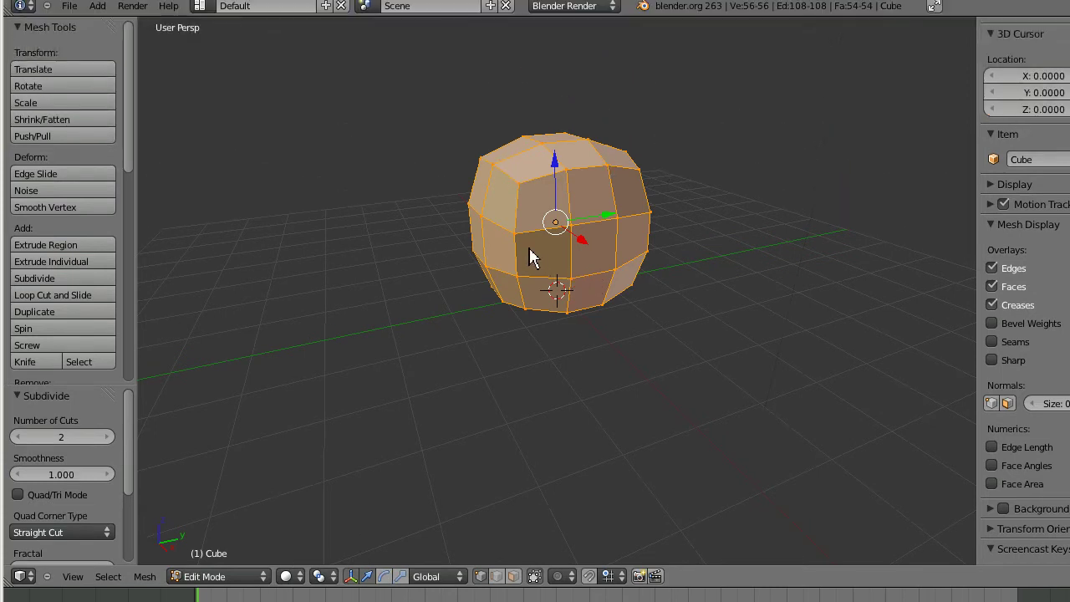
- Round the subdivided cube toward a ball-like sphere shape
key("KP_4")
key("KP_4")
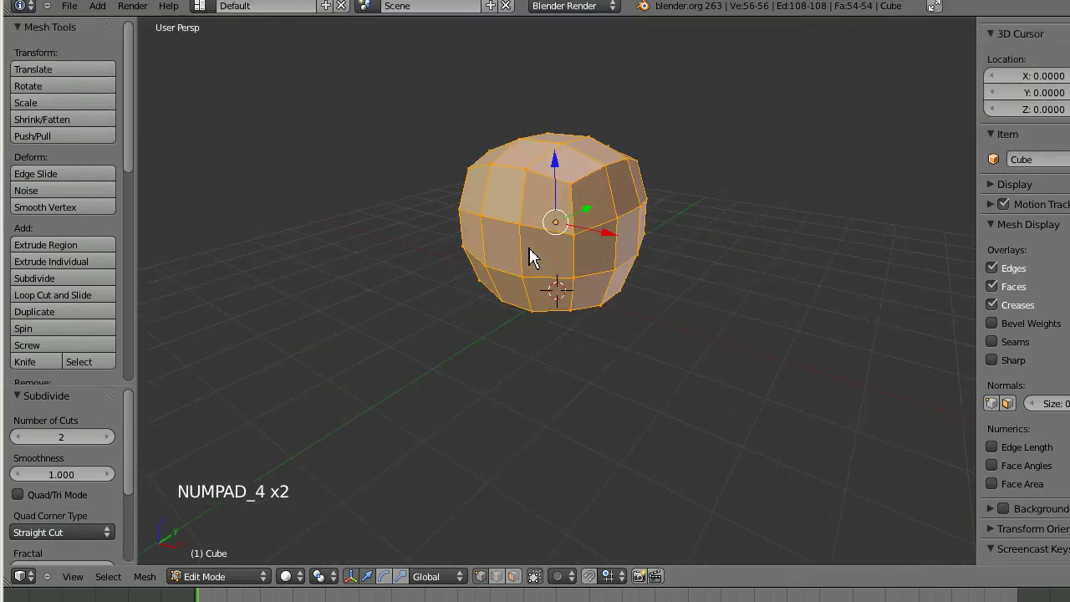
- Select a lower front face and extrude it outward into a snout block
key("ctrl+Tab")
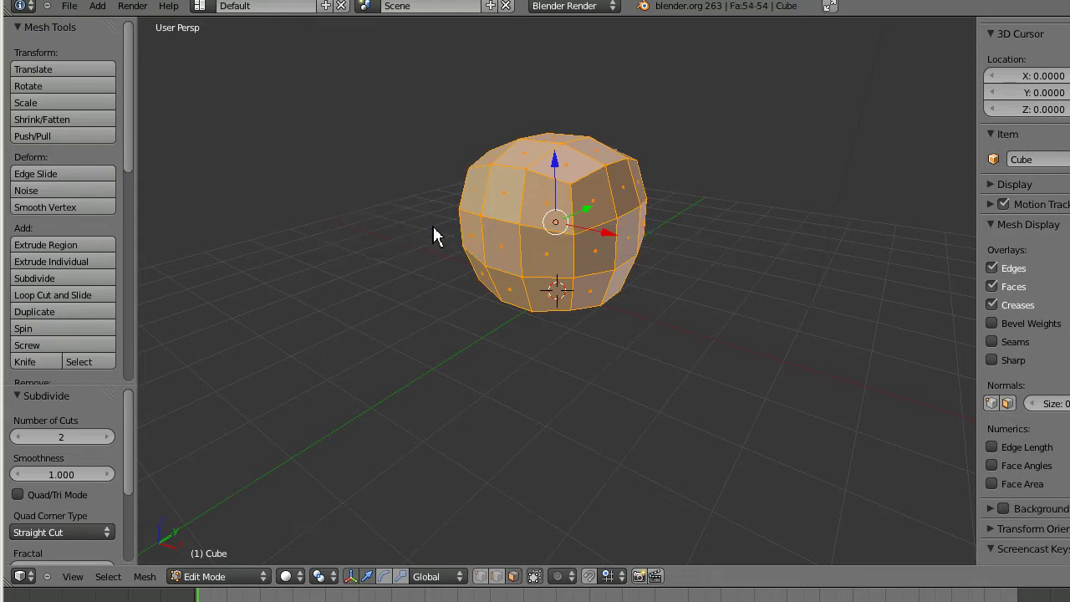
right_click(500, 257)
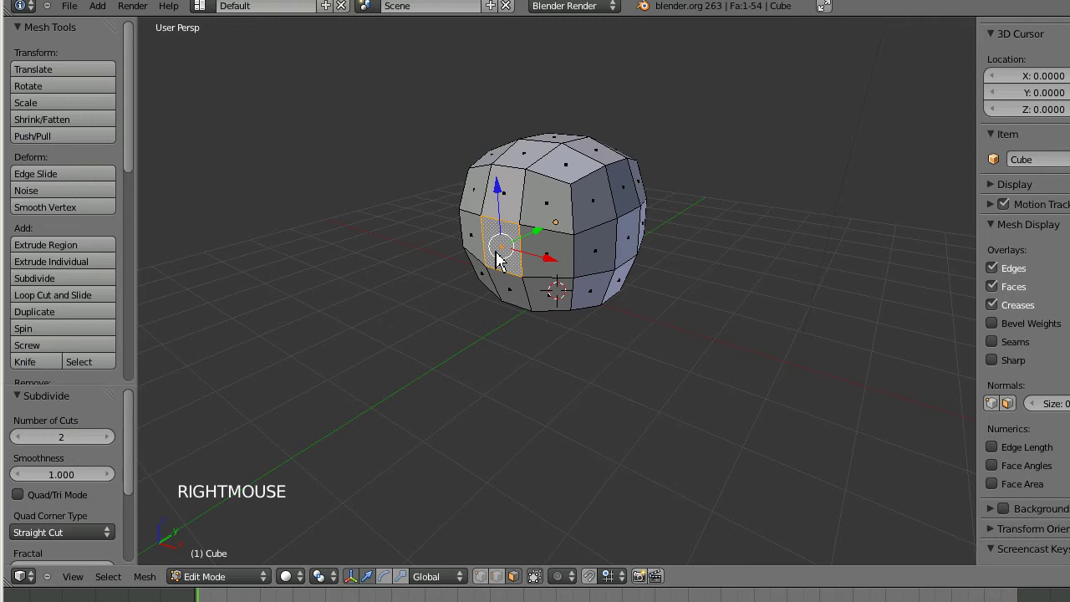
key("e")
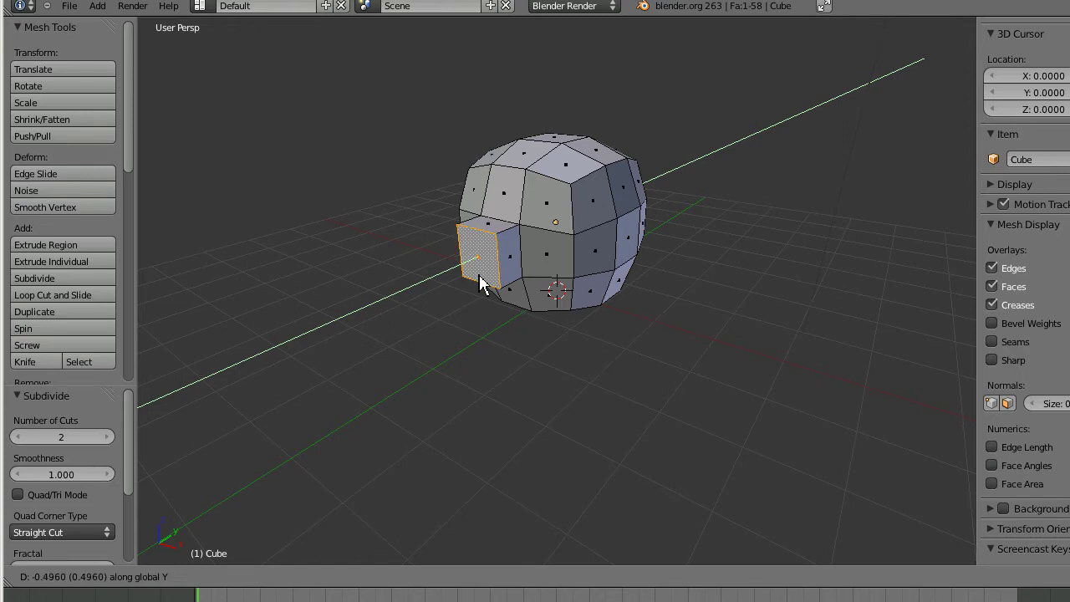
left_click(483, 280)
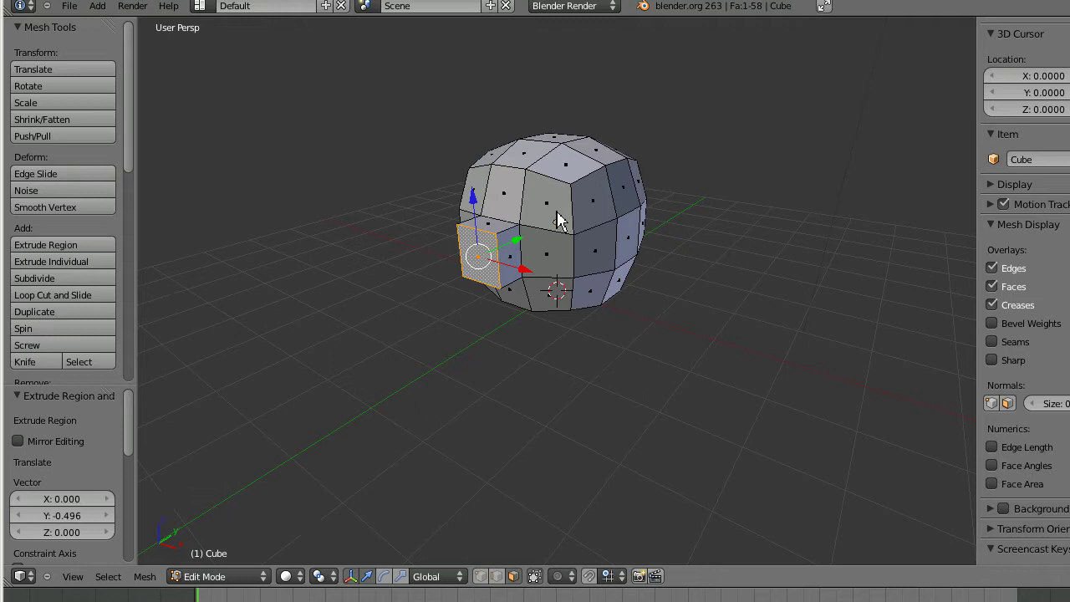
- Add two vertical edge loops around the head
key("ctrl+r")
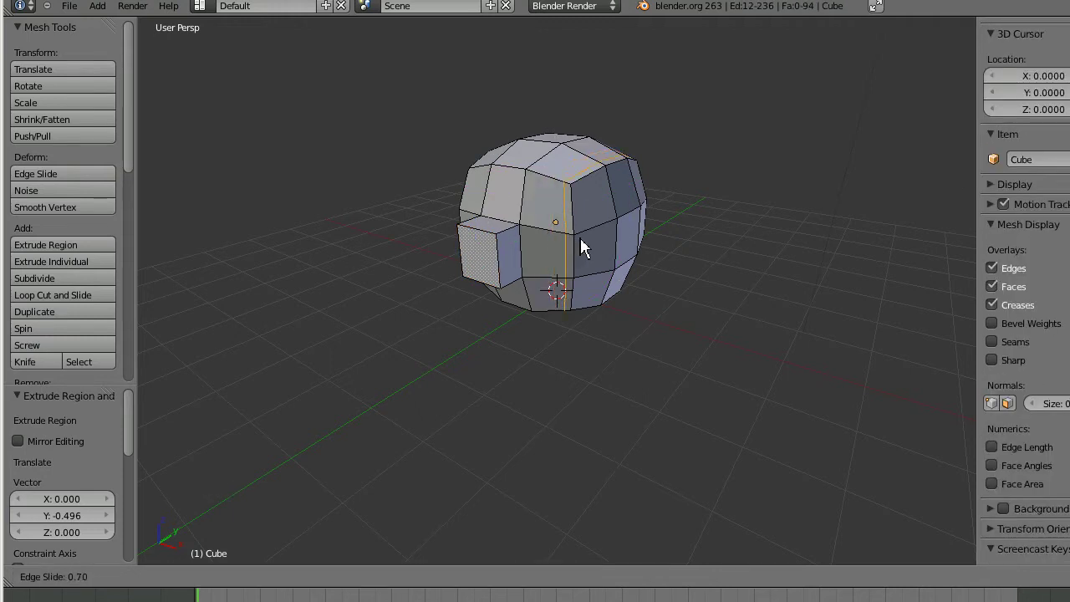
left_click(577, 239)
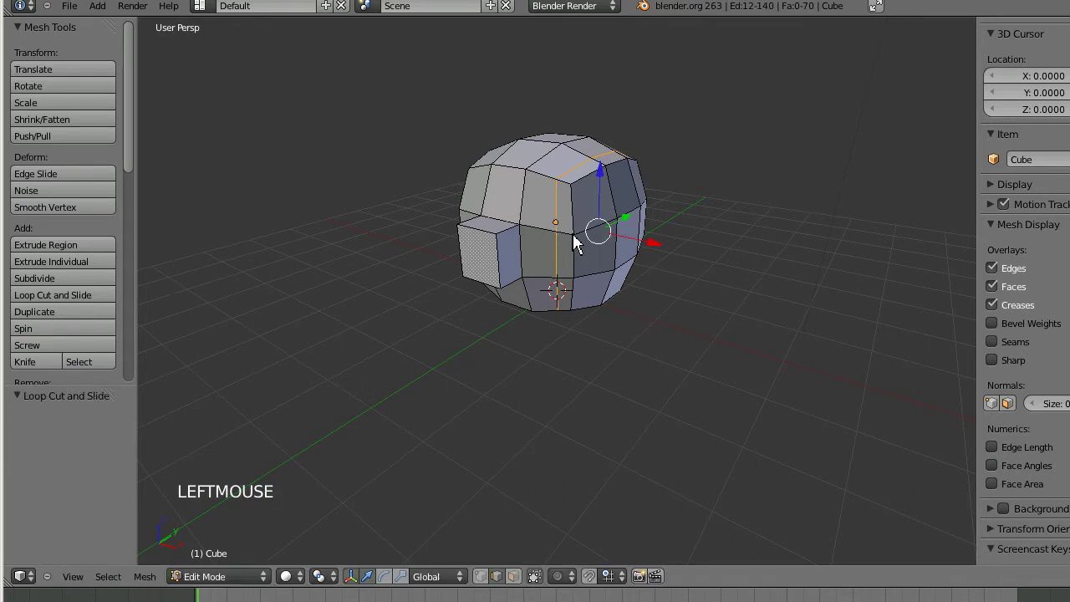
key("KP_6")
key("KP_4")
key("KP_4")
key("KP_4")
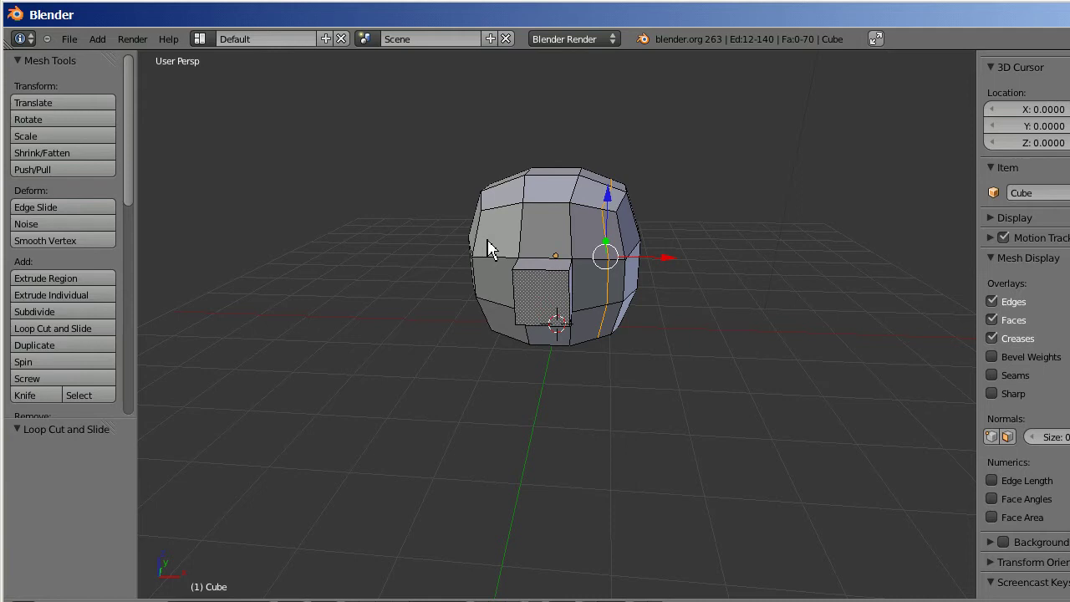
key("ctrl+r")
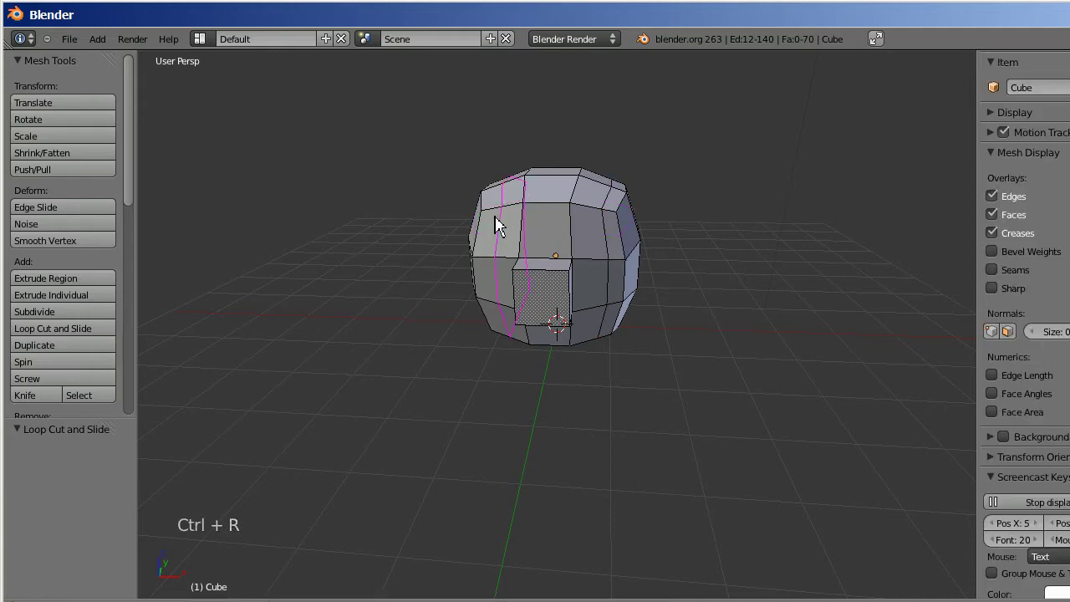
left_click(497, 224)
key("ctrl+Tab")
- Select two neighbouring upper faces and start extruding them
right_click(522, 243)
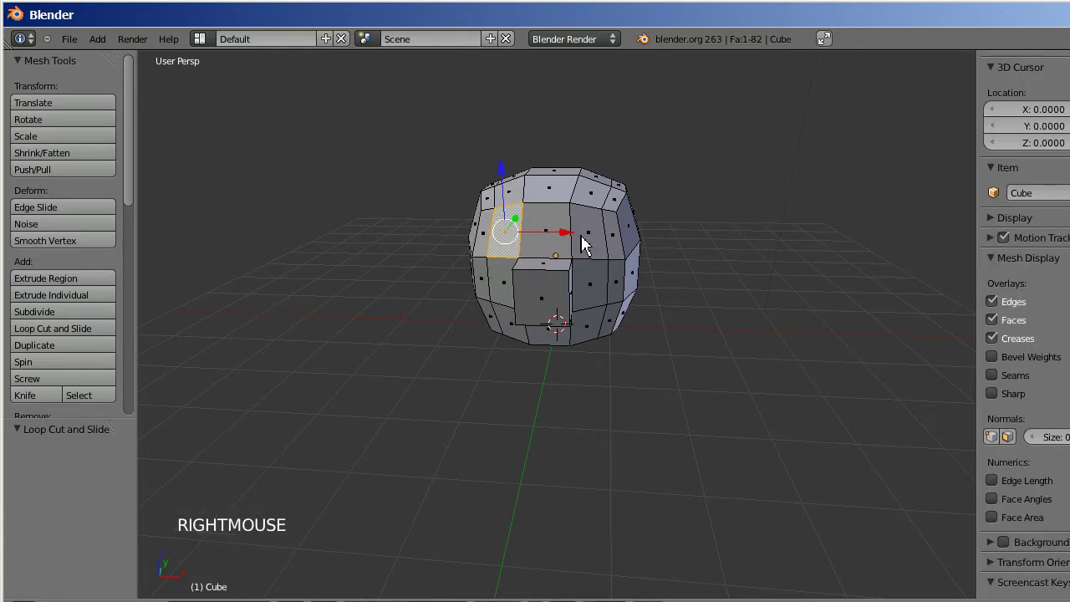
right_click(592, 246)
key("KP_6")
key("KP_6")
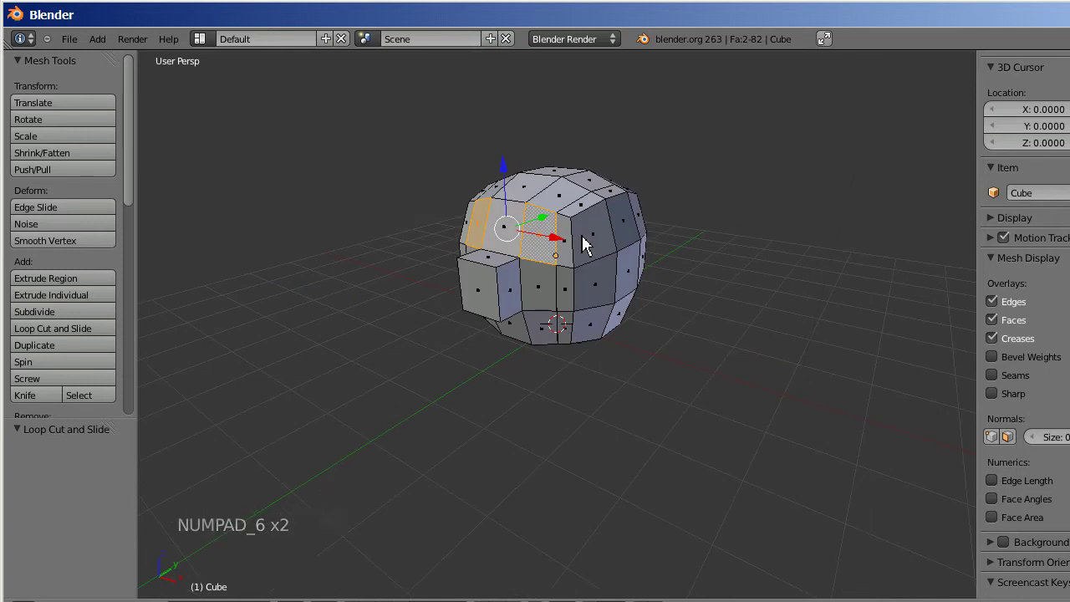
key("e")
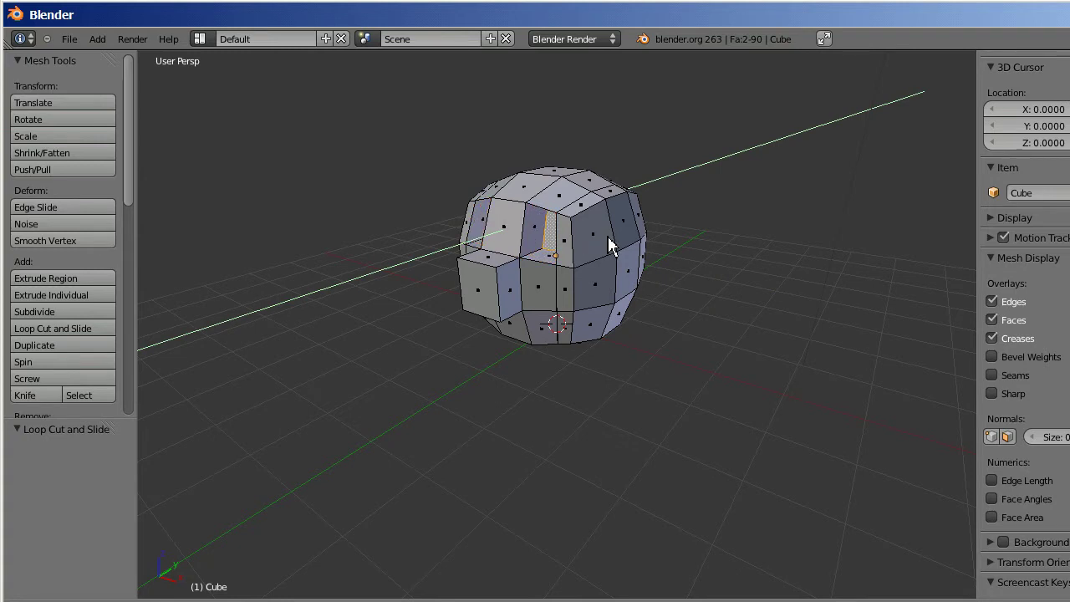
- Confirm the upper-face extrusion and add a horizontal edge loop around the lower head
left_click(612, 242)
key("KP_2")
key("KP_2")
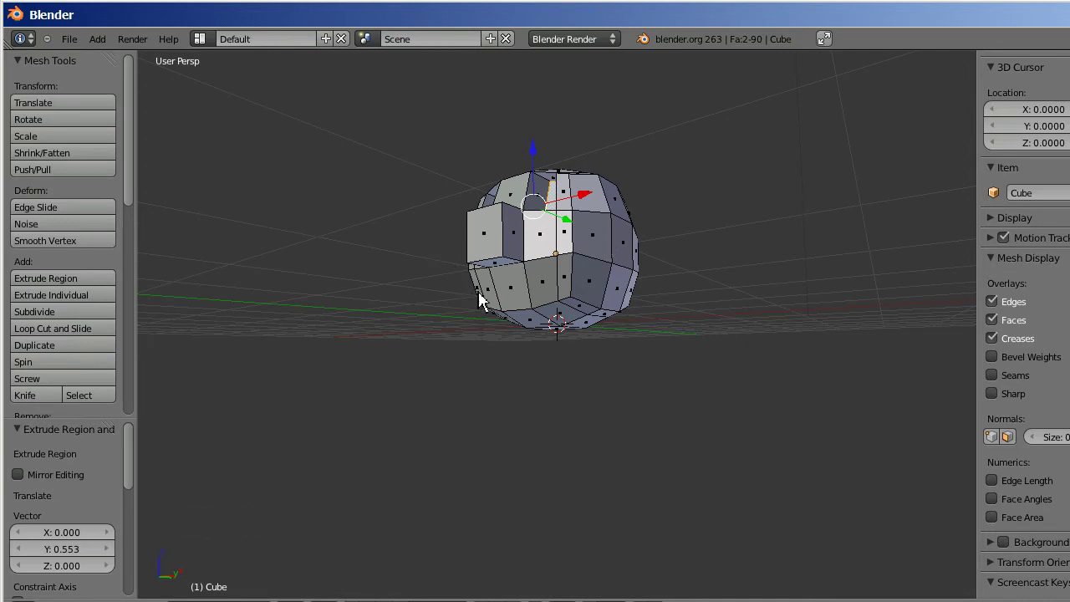
key("ctrl+r")
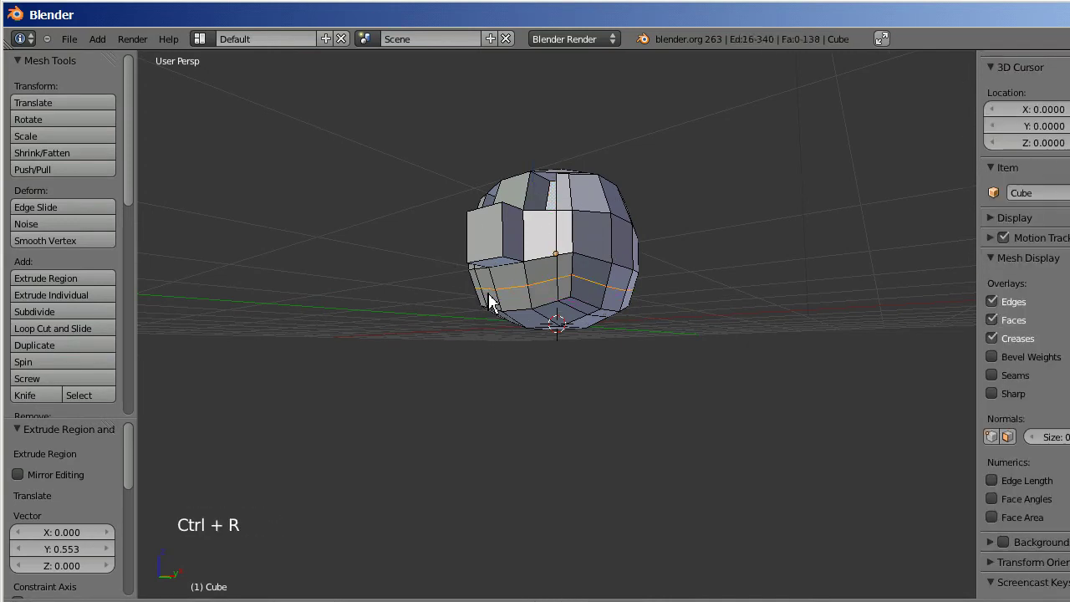
left_click(499, 308)
- Switch to face select and extrude a face near the bottom left of the head
key("ctrl+Tab")
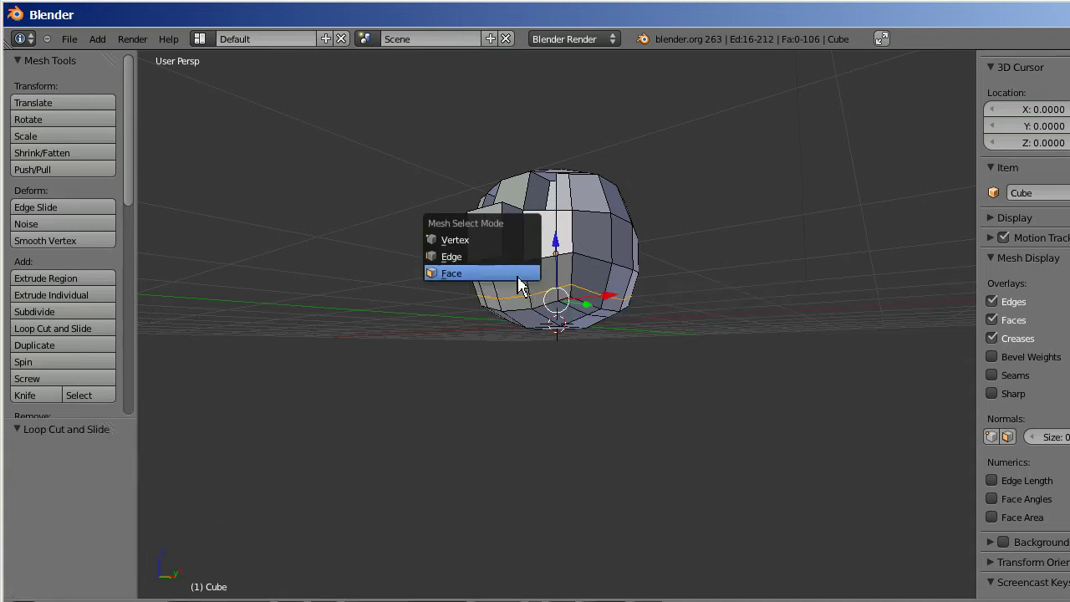
right_click(519, 297)
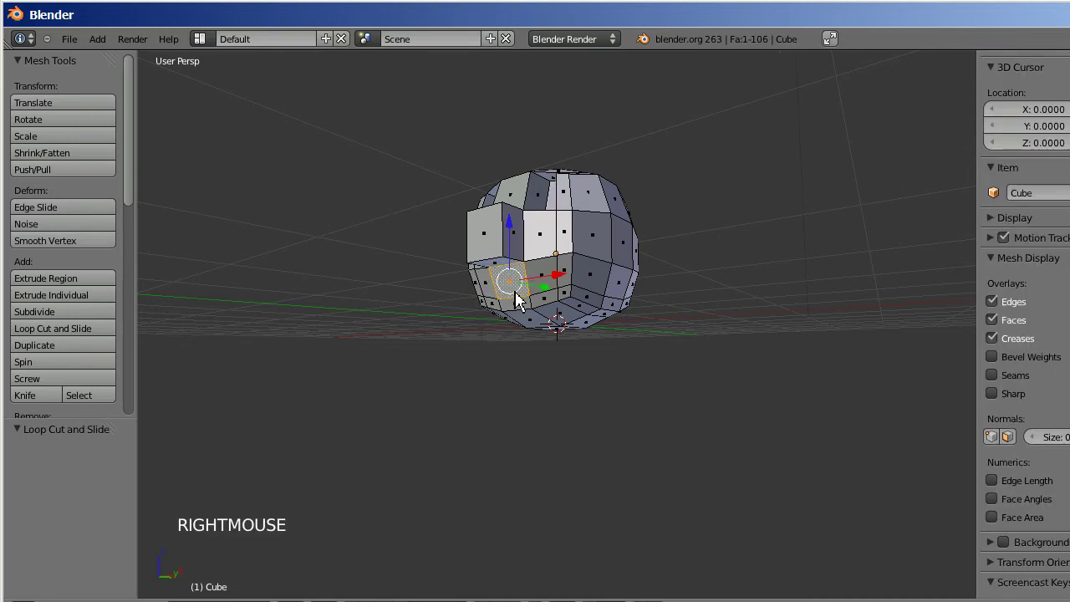
key("e")
left_click(532, 299)
right_click(527, 310)
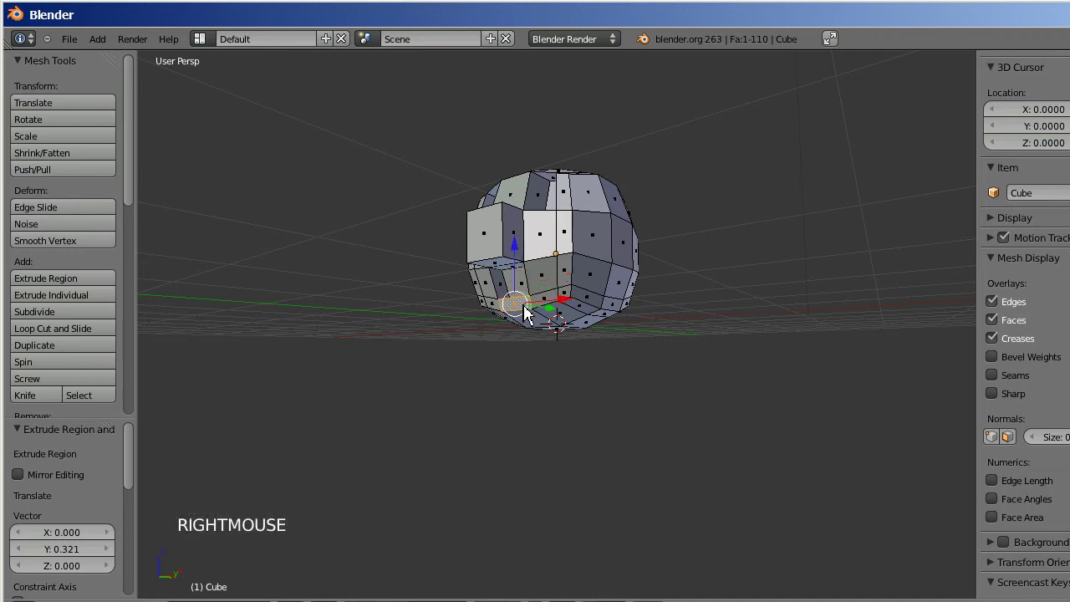
key("e")
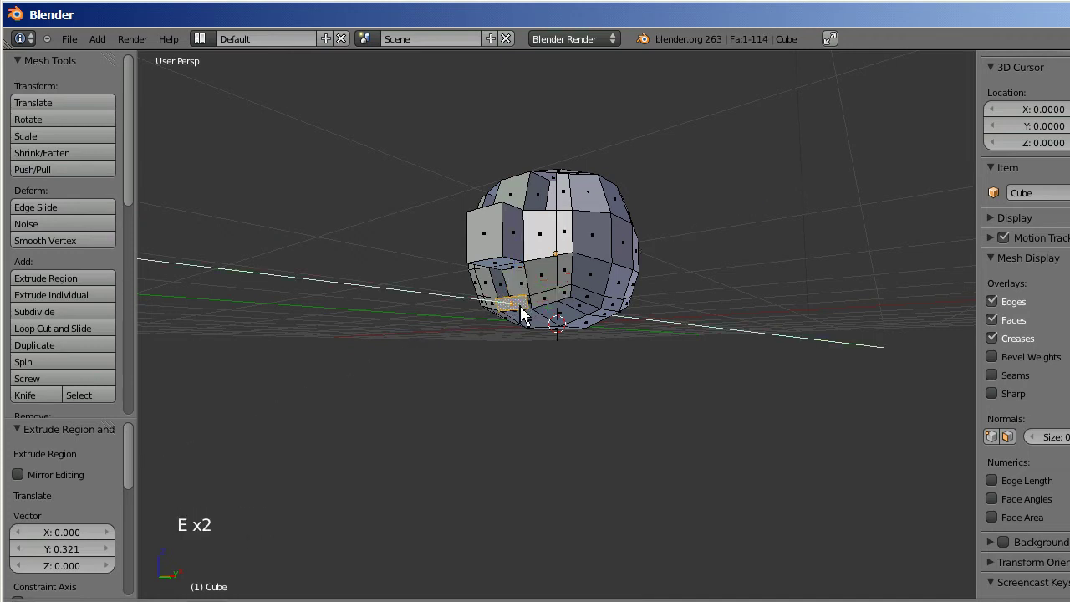
left_click(523, 311)
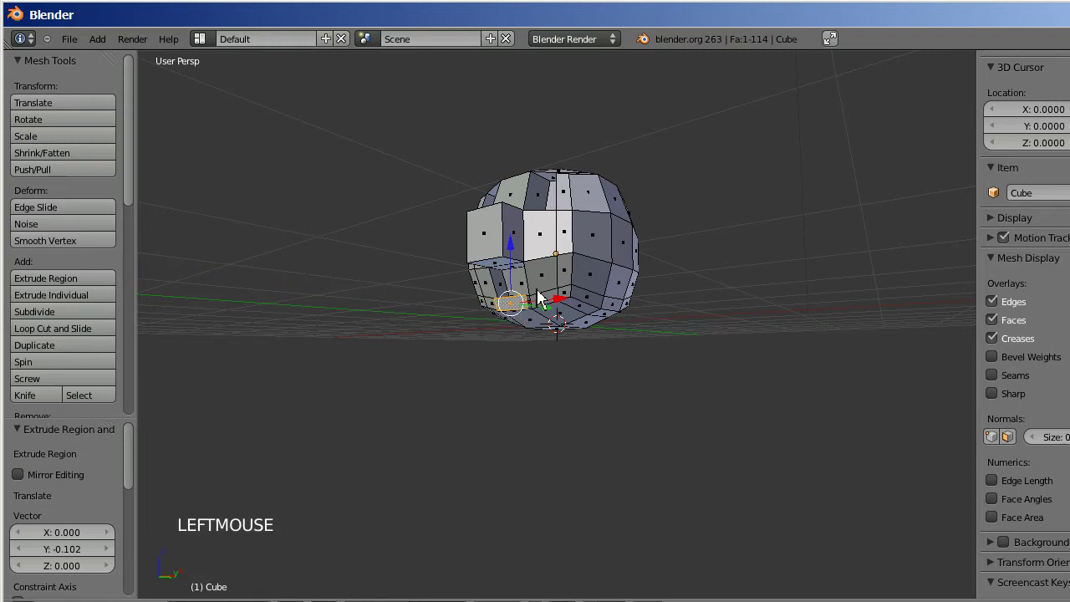
- Extrude the bottom face of the head downward into a neck block
key("KP_8")
key("KP_2")
key("KP_2")
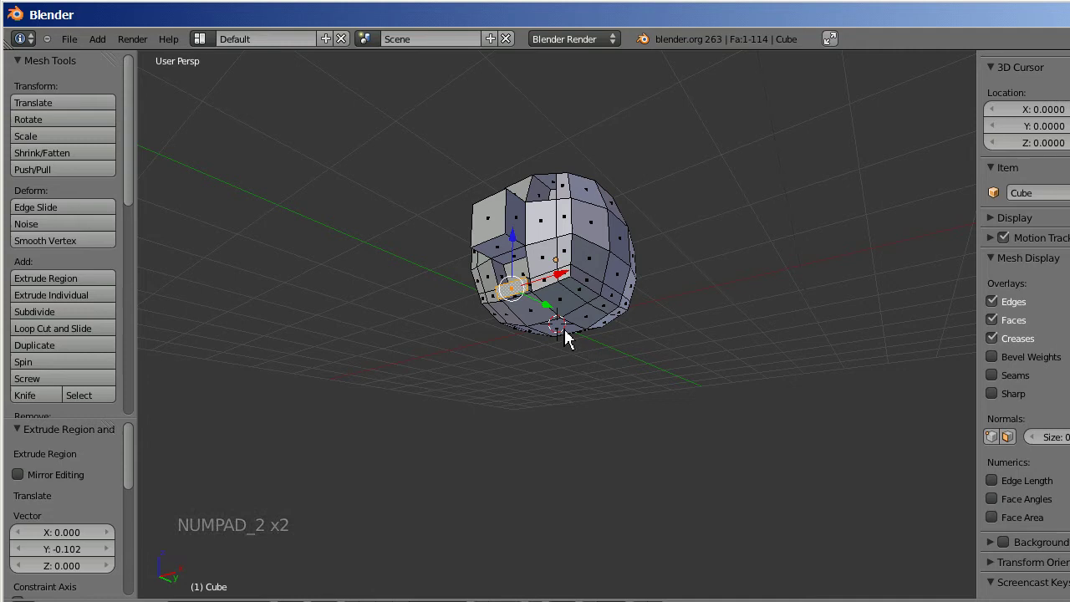
right_click(569, 334)
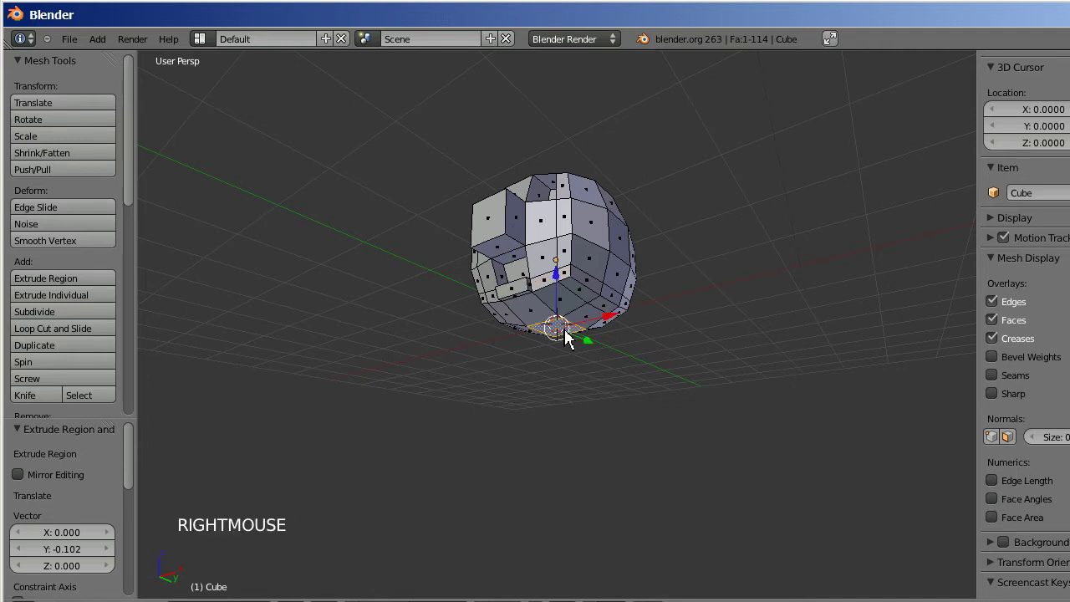
key("e")
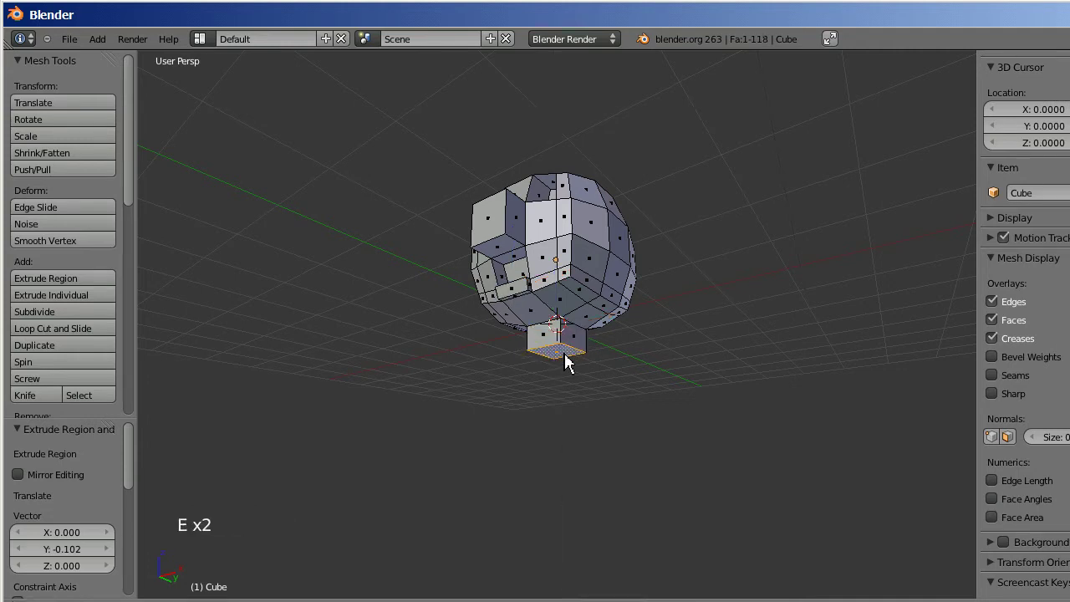
left_click(569, 367)
- Extrude a face on the right side of the head outward
key("KP_2")
key("KP_2")
key("KP_2")
key("KP_8")
key("KP_8")
key("KP_8")
key("KP_8")
key("KP_8")
key("KP_6")
right_click(620, 257)
key("e")
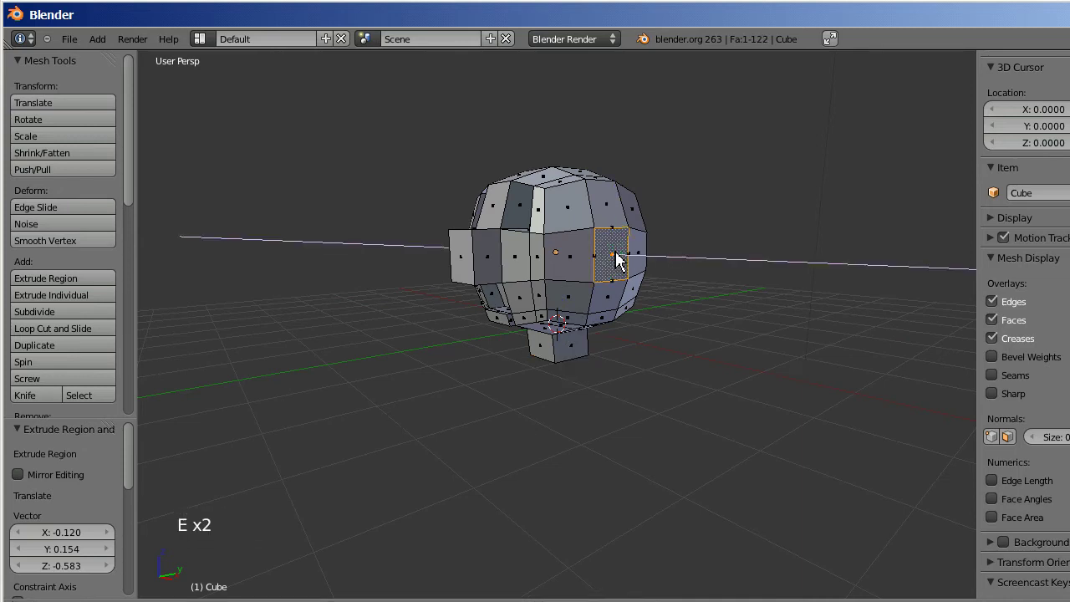
left_click(628, 257)
- Orbit to the opposite side and select the matching left side face
key("KP_6")
key("KP_4")
key("KP_4")
key("KP_4")
key("KP_4")
key("KP_4")
key("KP_4")
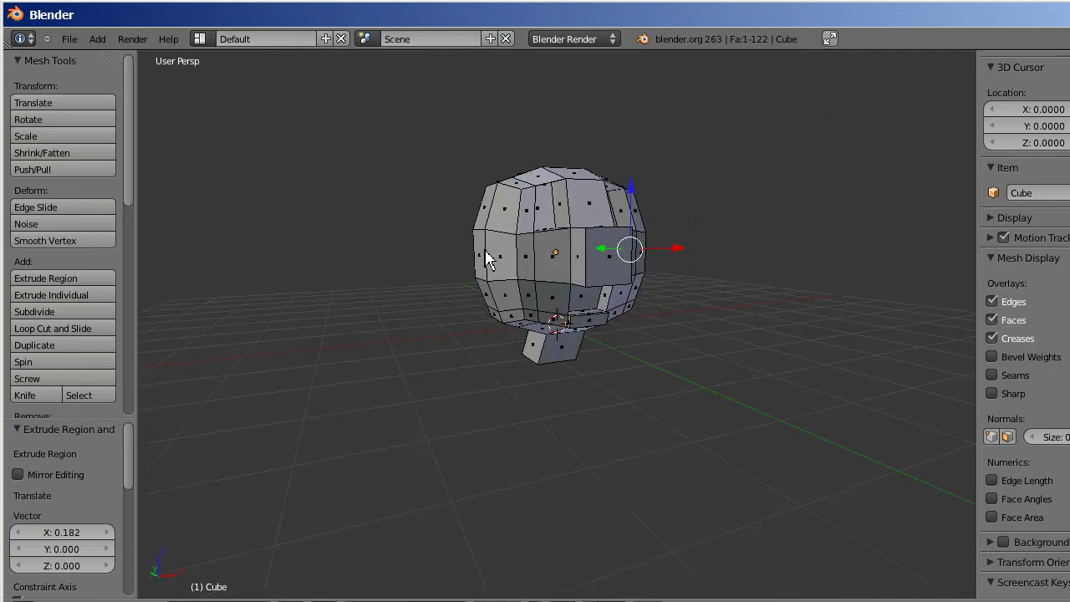
right_click(489, 255)
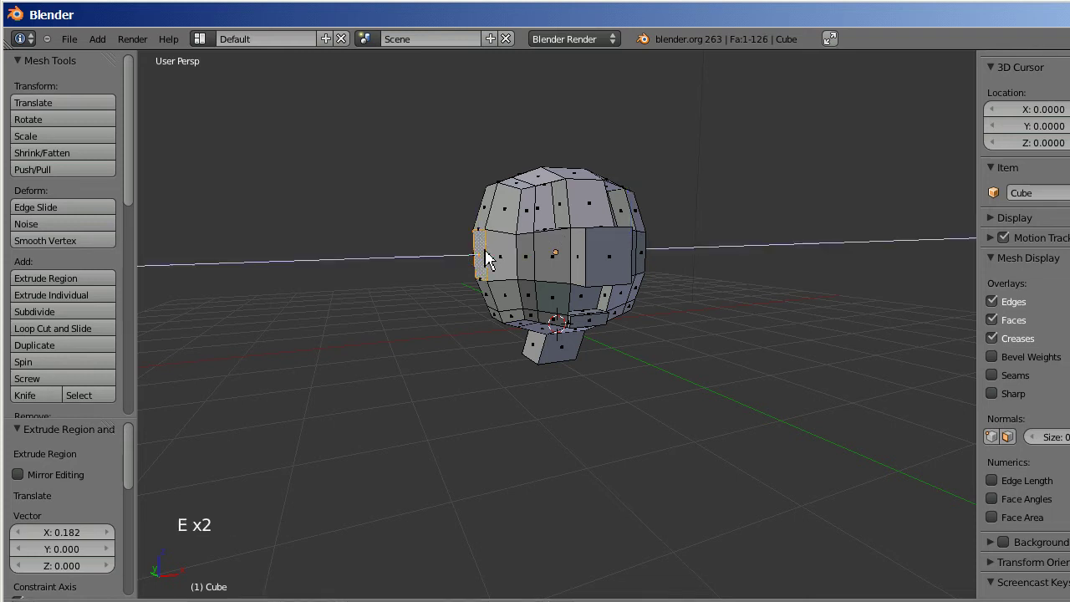
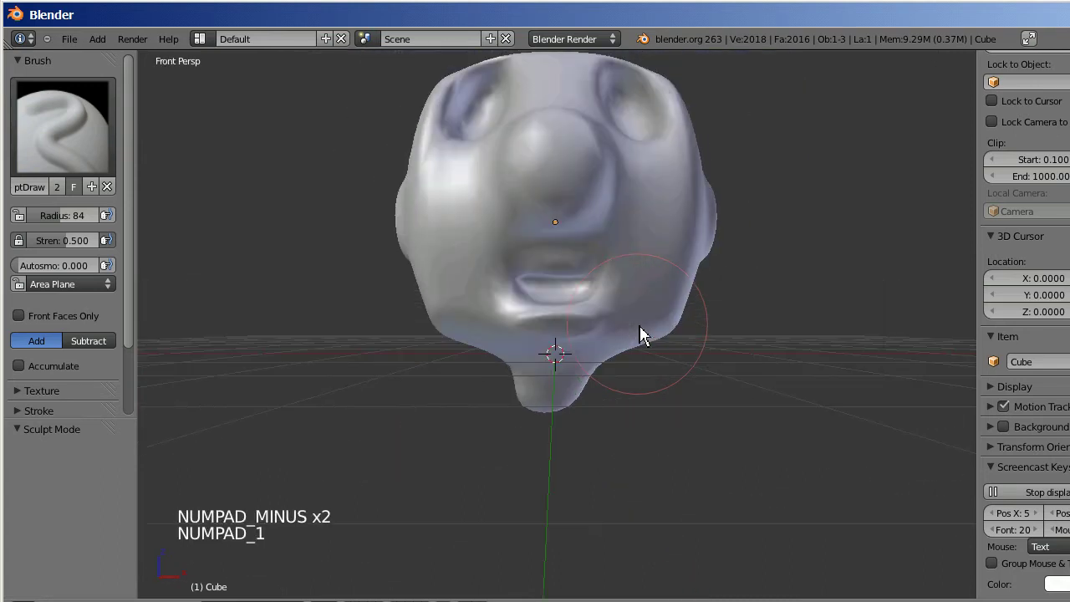
- Set the sculpt brush to Subtract with the symmetry settings shown
key("KP_5")
key("KP_Subtract")
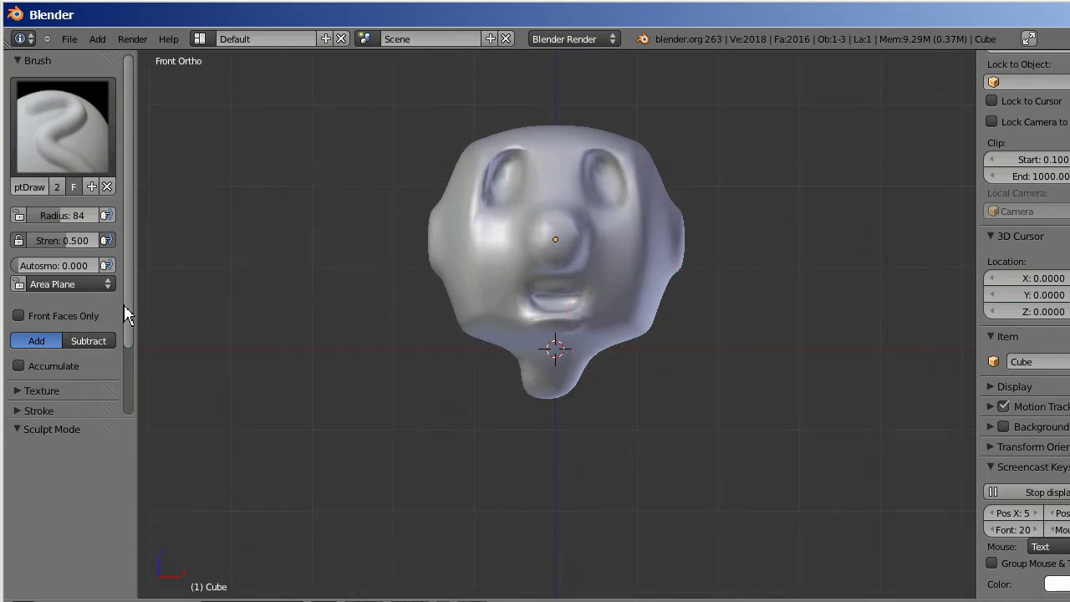
left_click(131, 313)
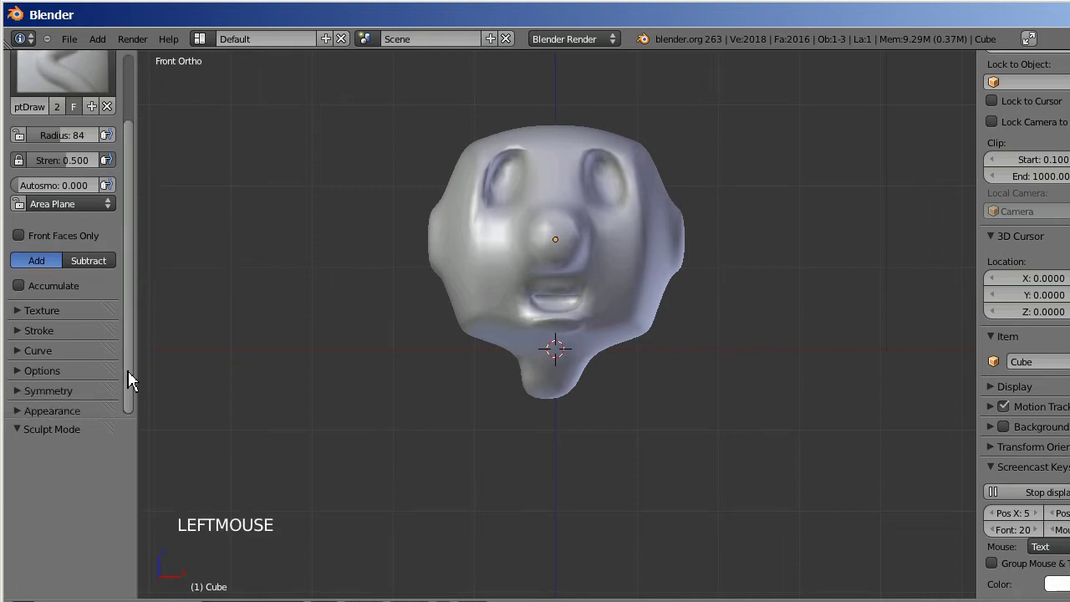
left_click(21, 400)
left_click(131, 326)
left_click(33, 370)
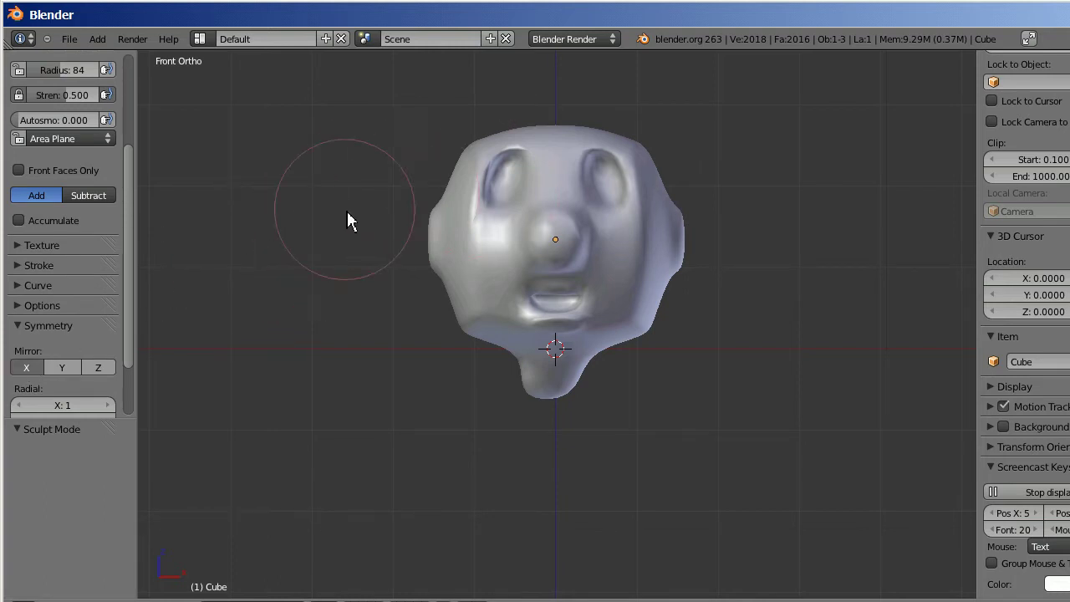
left_click(94, 195)
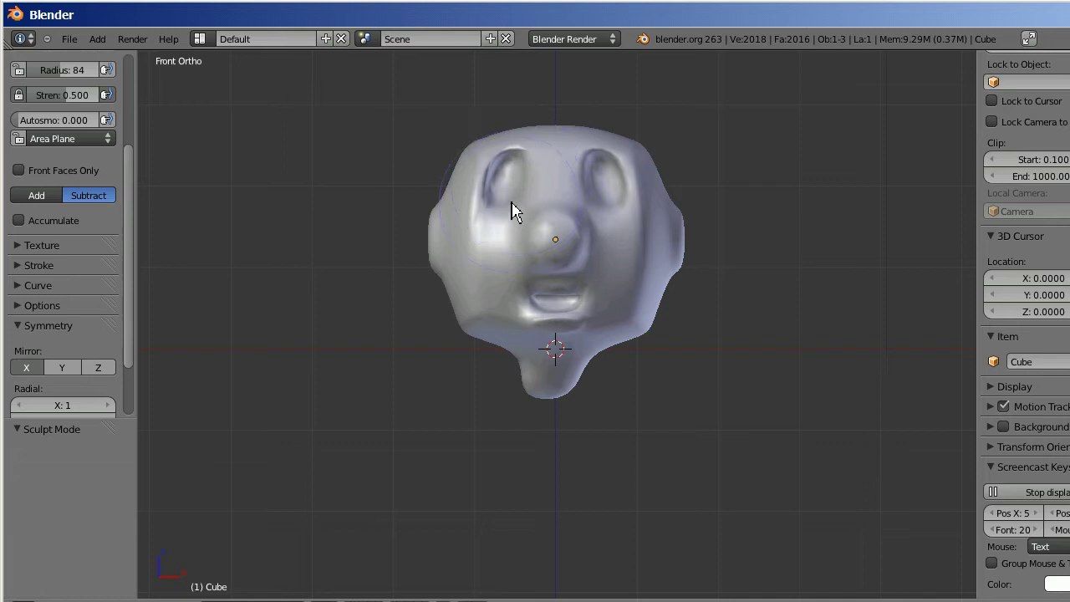
- Carve shallow dents into the face beside the nose and around the eyes
left_click(513, 201)
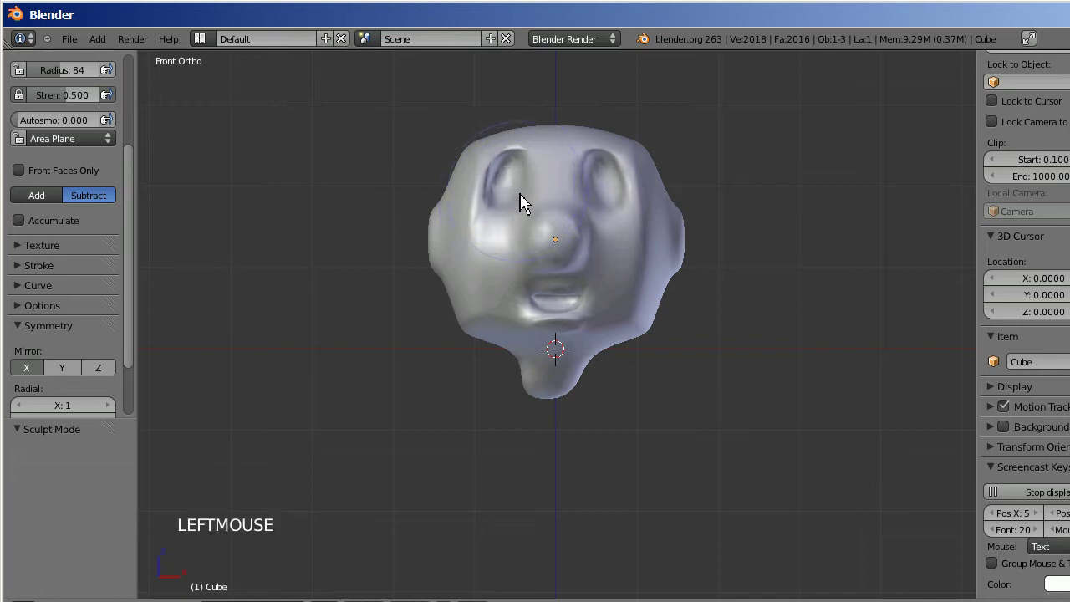
left_click(525, 199)
left_click(527, 199)
left_click(527, 199)
left_click(526, 199)
left_click(526, 199)
left_click(527, 199)
double_click(526, 199)
left_click(527, 199)
key("KP_6")
key("KP_6")
key("KP_8")
key("KP_4")
key("KP_4")
key("KP_4")
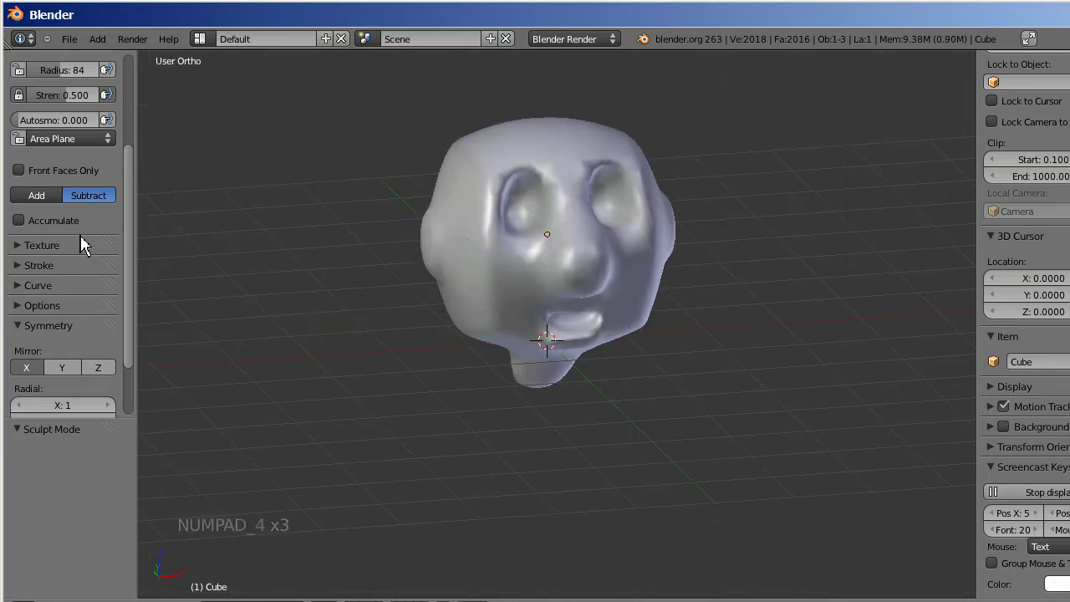
- Set the brush back to Add and shrink its radius to 52
left_click(134, 172)
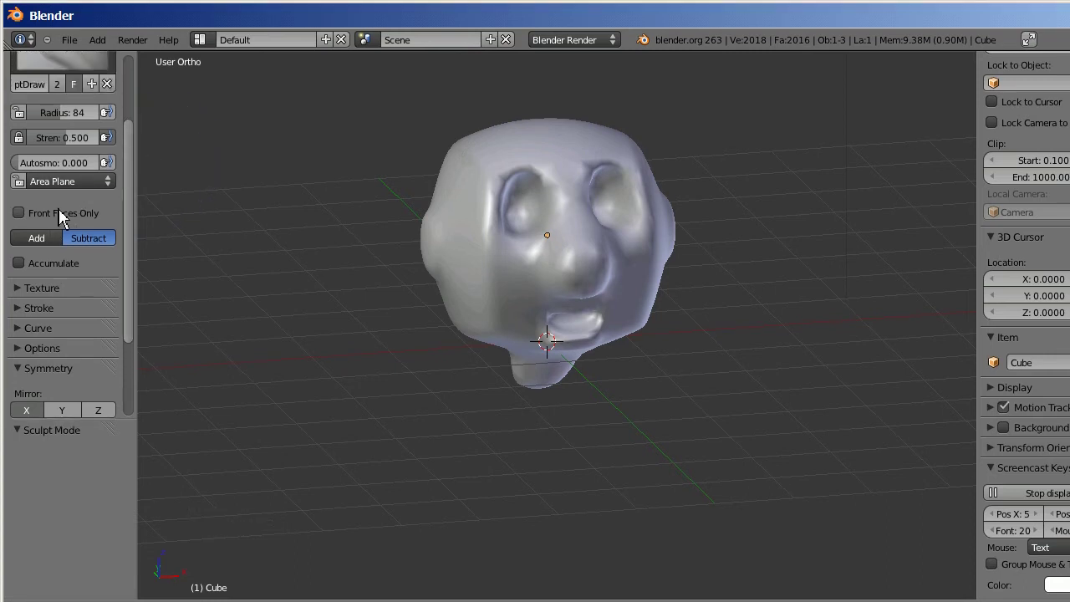
left_click(57, 245)
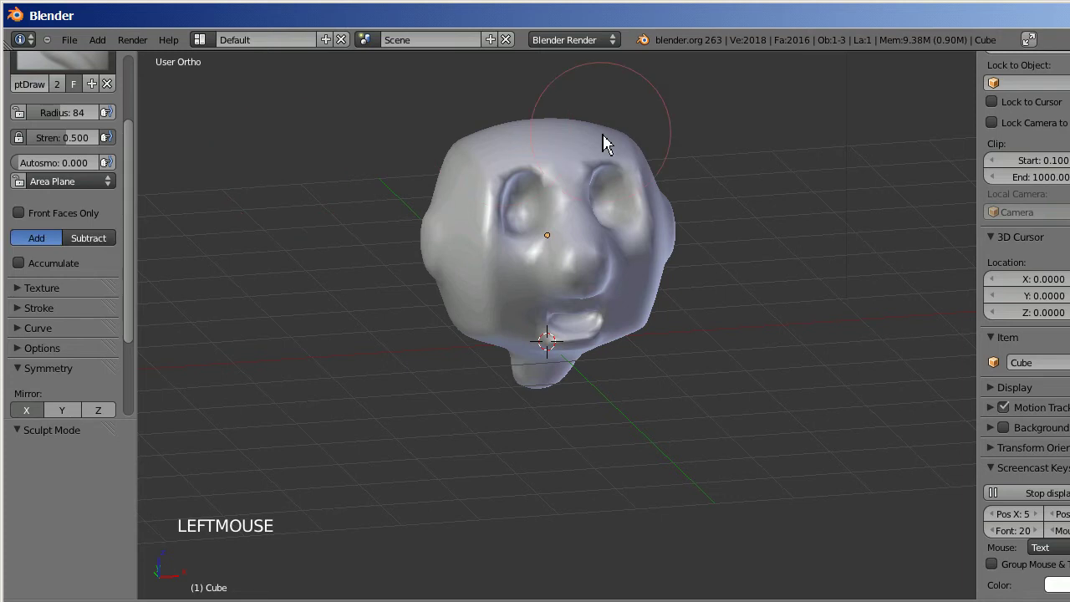
key("KP_Add")
key("KP_Add")
key("KP_Add")
key("KP_Add")
key("ctrl+KP_8")
key("ctrl+KP_8")
key("ctrl+KP_8")
key("ctrl+KP_8")
key("ctrl+KP_8")
key("ctrl+KP_8")
key("ctrl+KP_8")
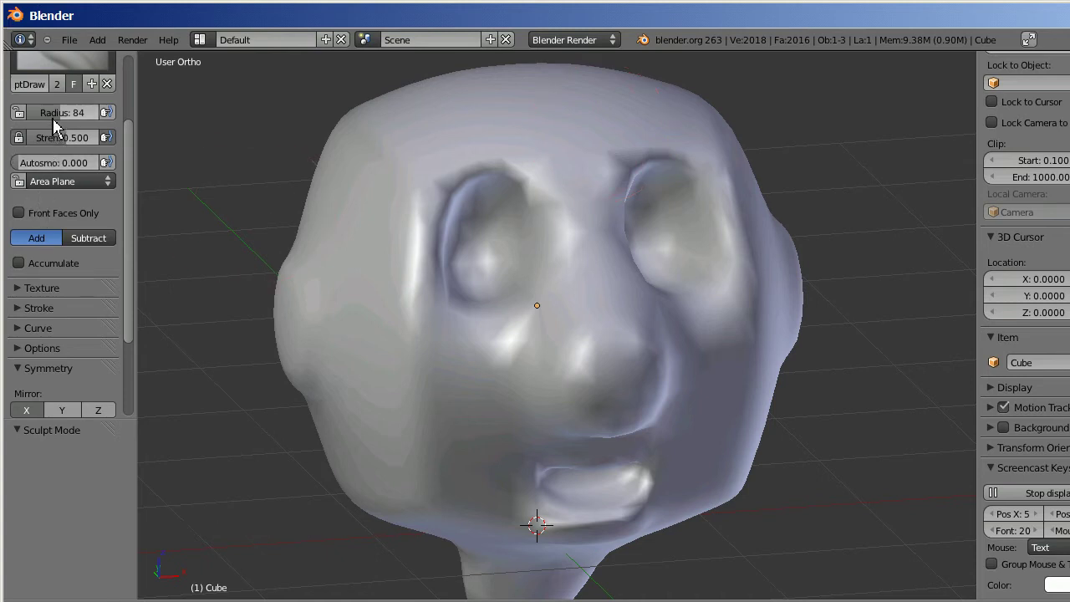
left_click(58, 126)
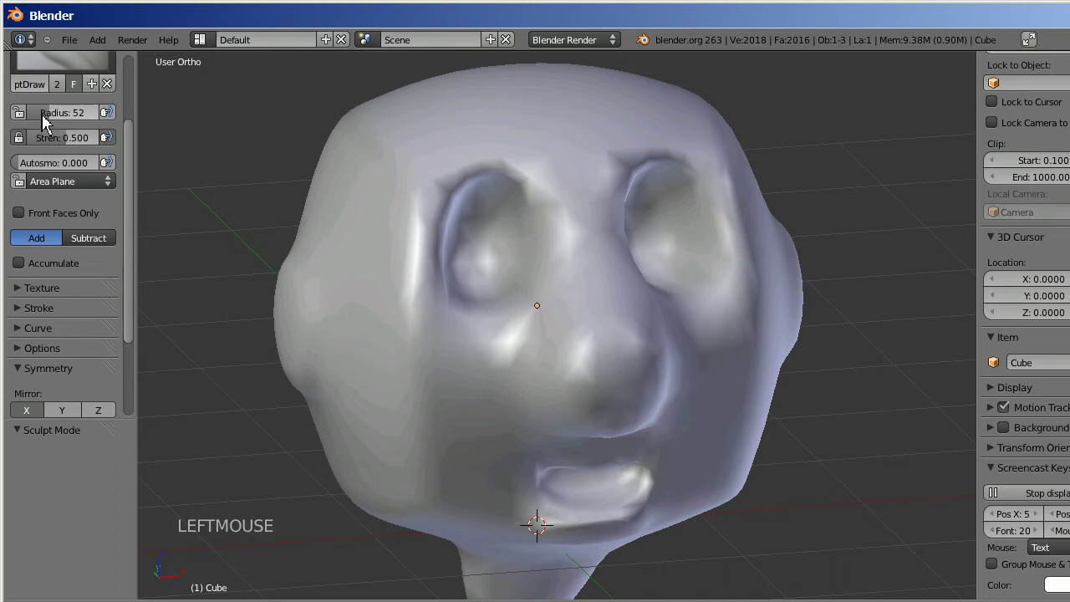
- Build up raised brow ridges above the eyes, raising strength to 0.866 partway
left_click(447, 192)
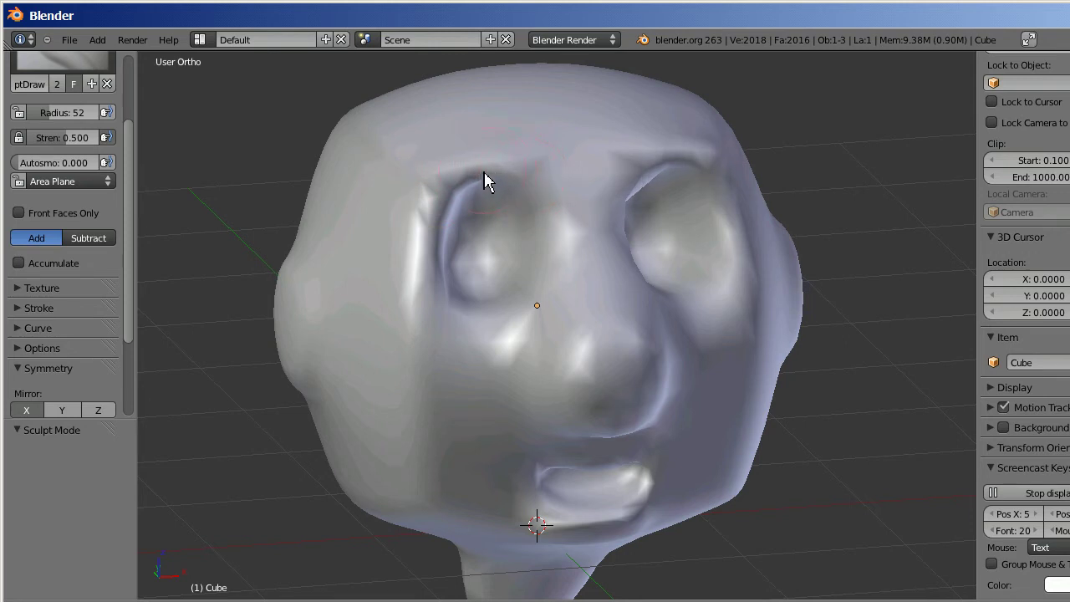
key("KP_4")
key("KP_4")
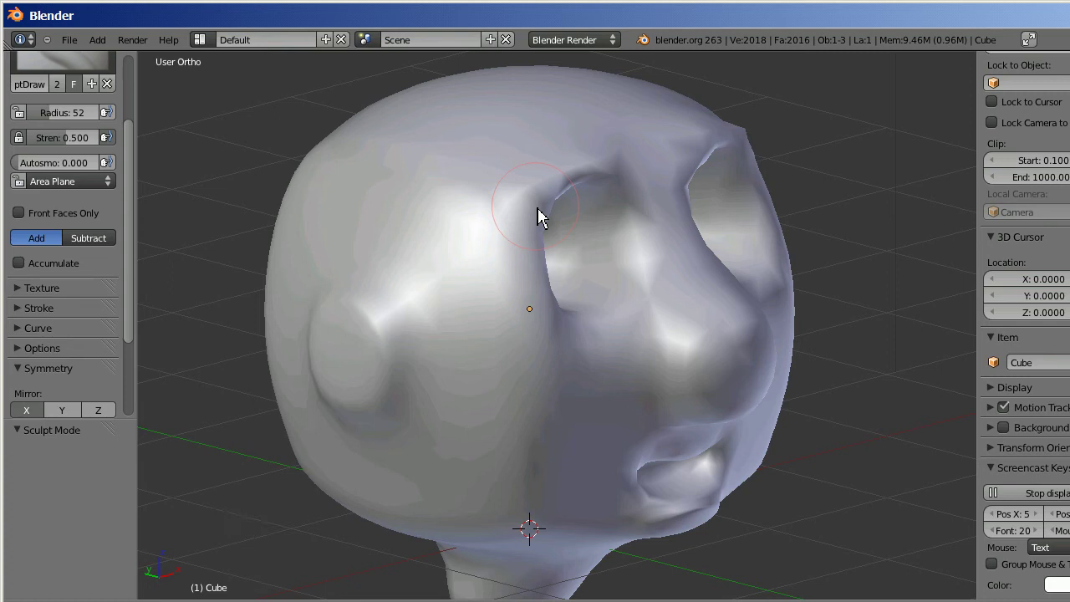
left_click(545, 214)
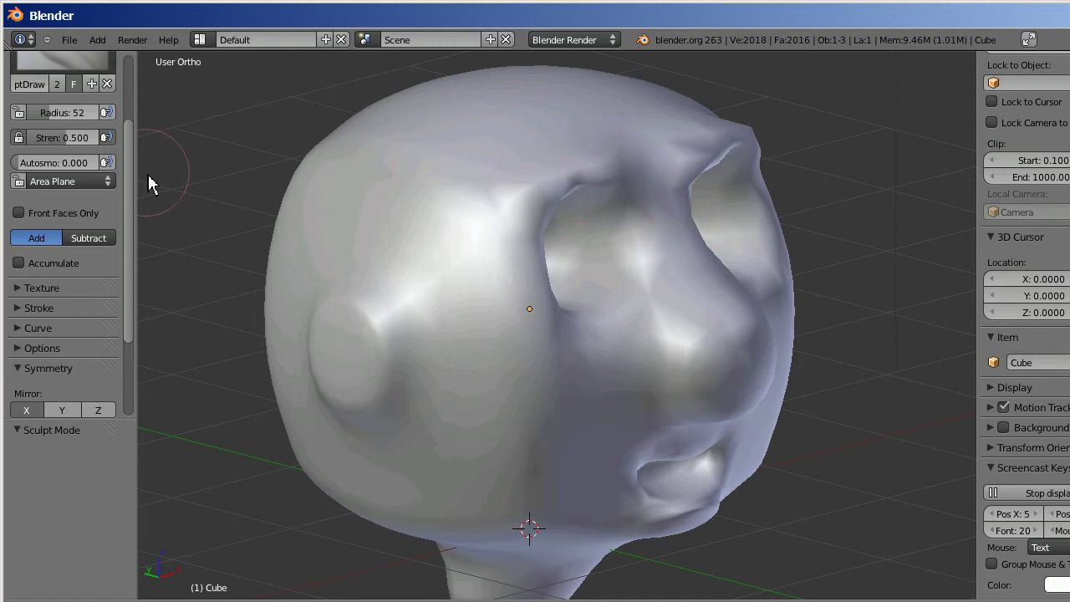
left_click(55, 148)
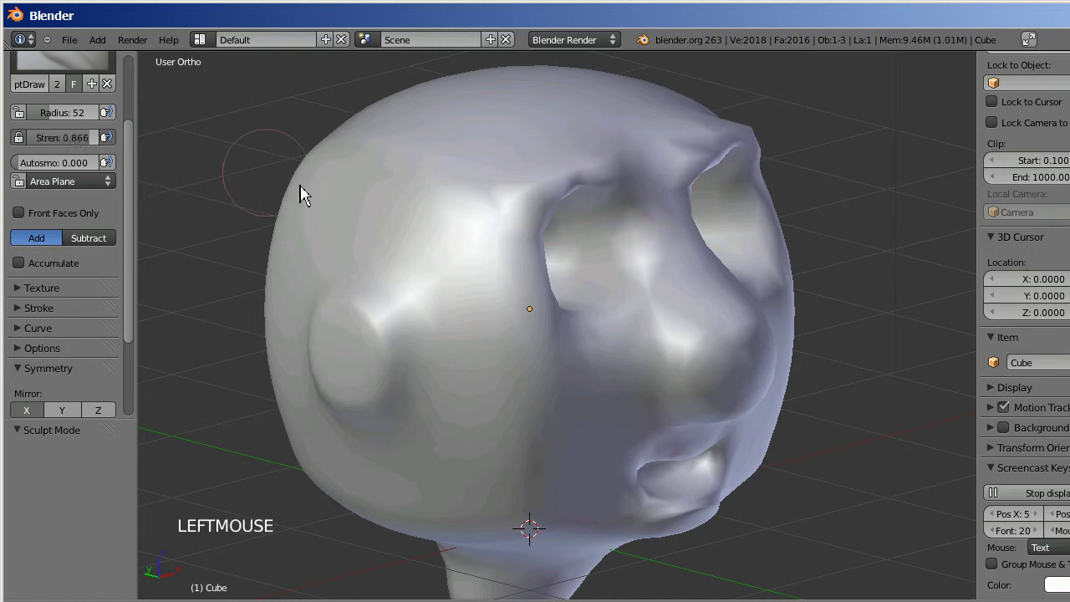
left_click(538, 237)
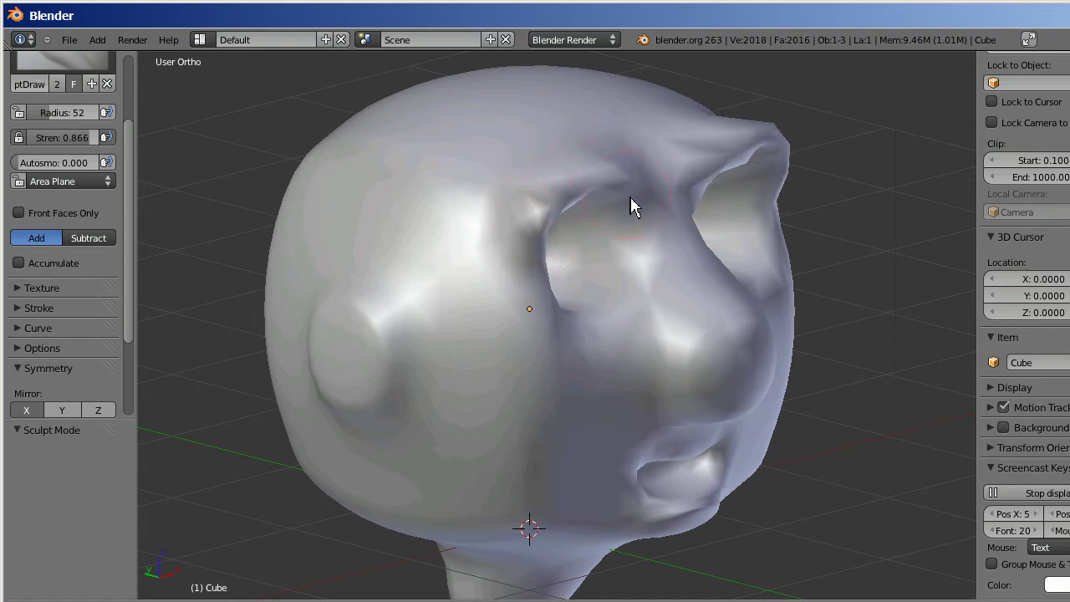
key("KP_6")
key("KP_6")
key("KP_6")
key("KP_6")
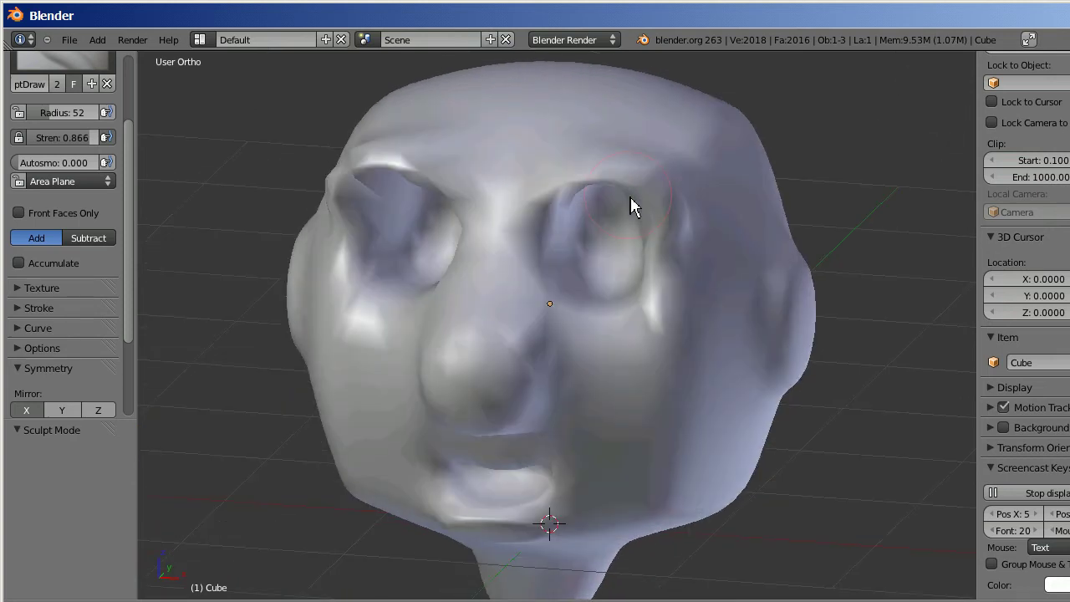
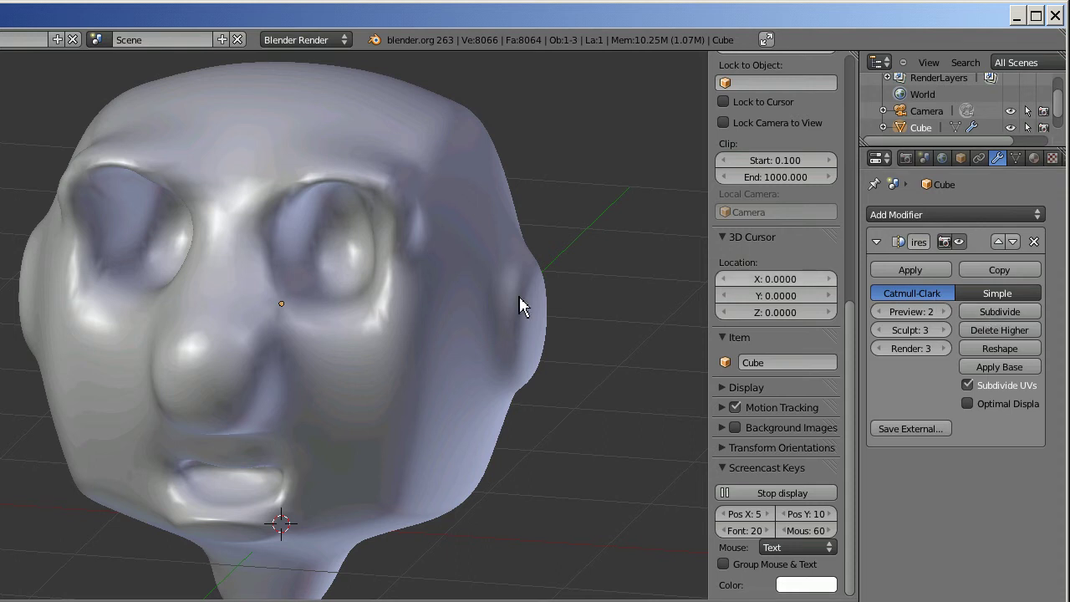
- Thicken the brow over the eye with an additive stroke
key("KP_6")
key("KP_6")
key("KP_4")
key("KP_4")
key("KP_4")
key("KP_4")
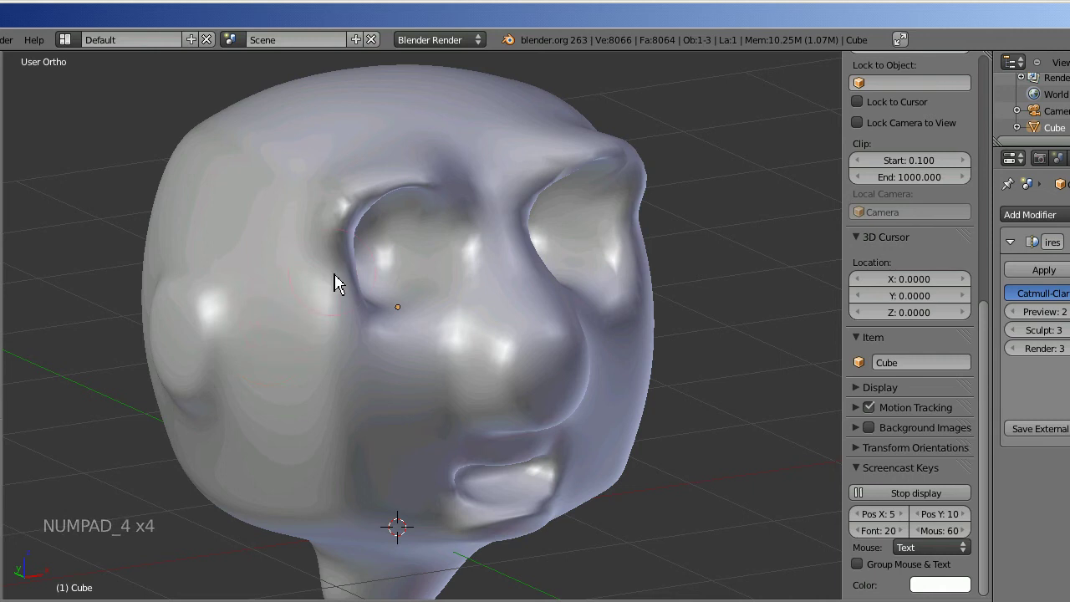
left_click(352, 223)
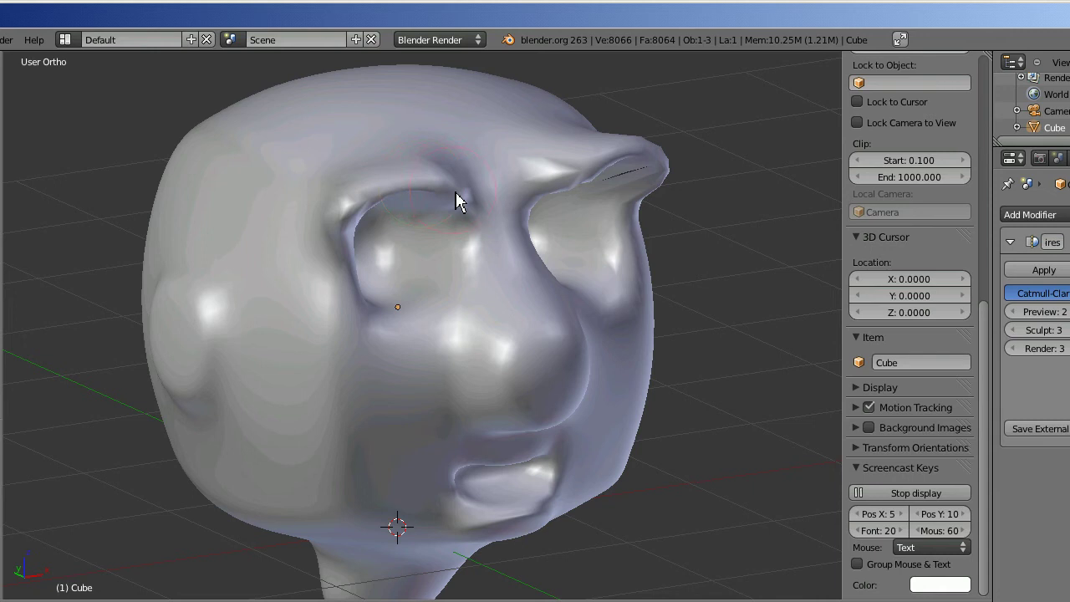
- Orbit the view around to inspect the brow from the side of the head
key("KP_6")
key("KP_6")
key("KP_6")
key("KP_6")
key("KP_6")
key("KP_6")
key("KP_4")
key("KP_4")
key("KP_4")
key("KP_6")
key("KP_6")
key("KP_8")
key("KP_4")
key("KP_4")
key("KP_4")
key("KP_4")
key("KP_4")
key("KP_4")
key("KP_4")
key("KP_2")
key("KP_2")
key("KP_4")
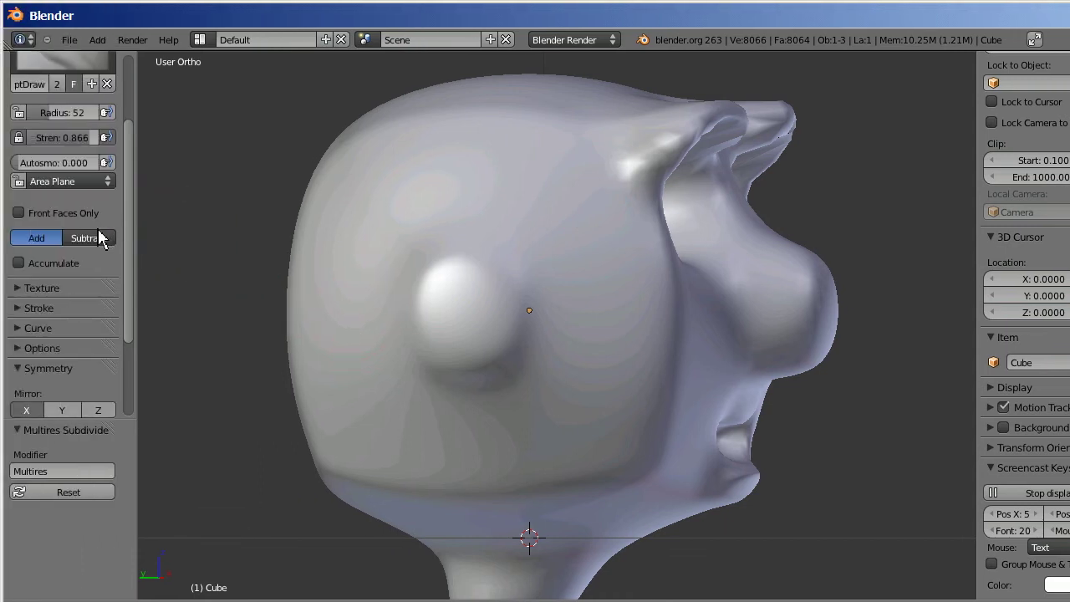
- With the brush on Subtract, dab an ear hole into the side bump and deepen it
left_click(99, 240)
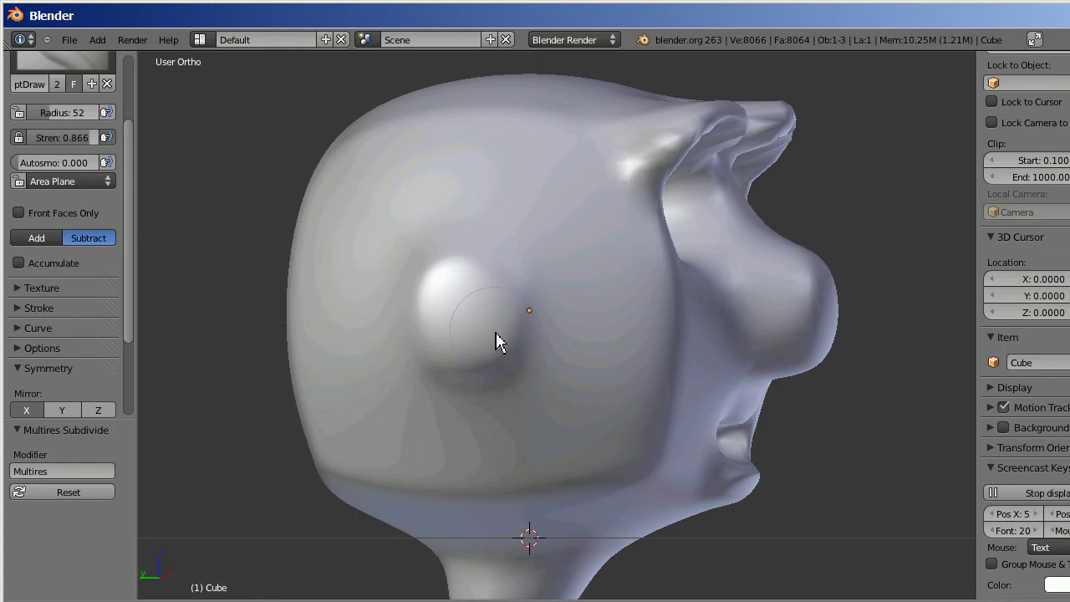
left_click(475, 327)
double_click(475, 327)
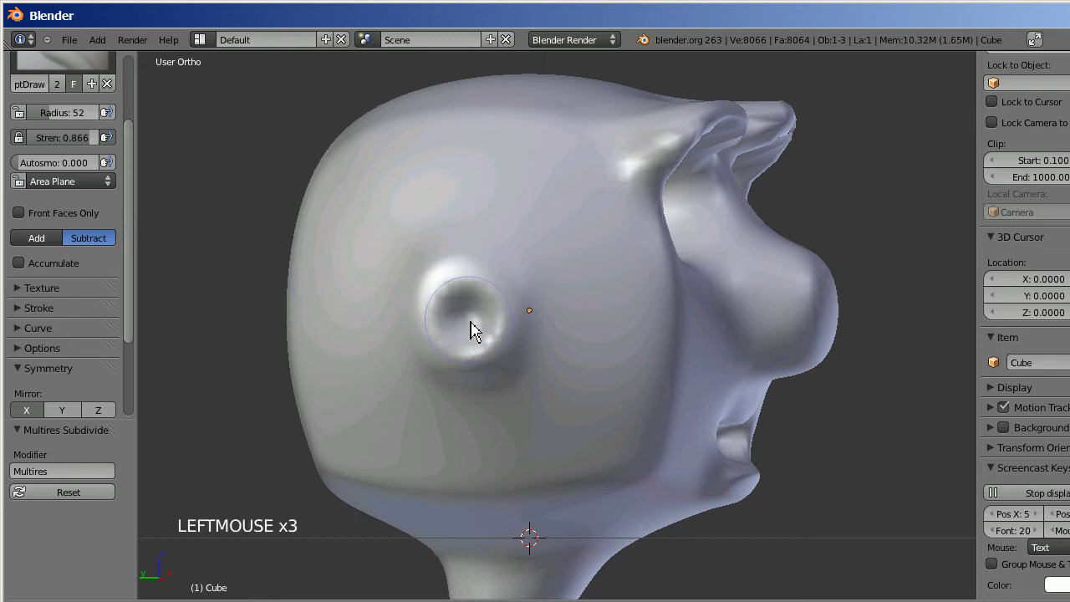
left_click(475, 327)
double_click(474, 326)
key("KP_6")
key("KP_6")
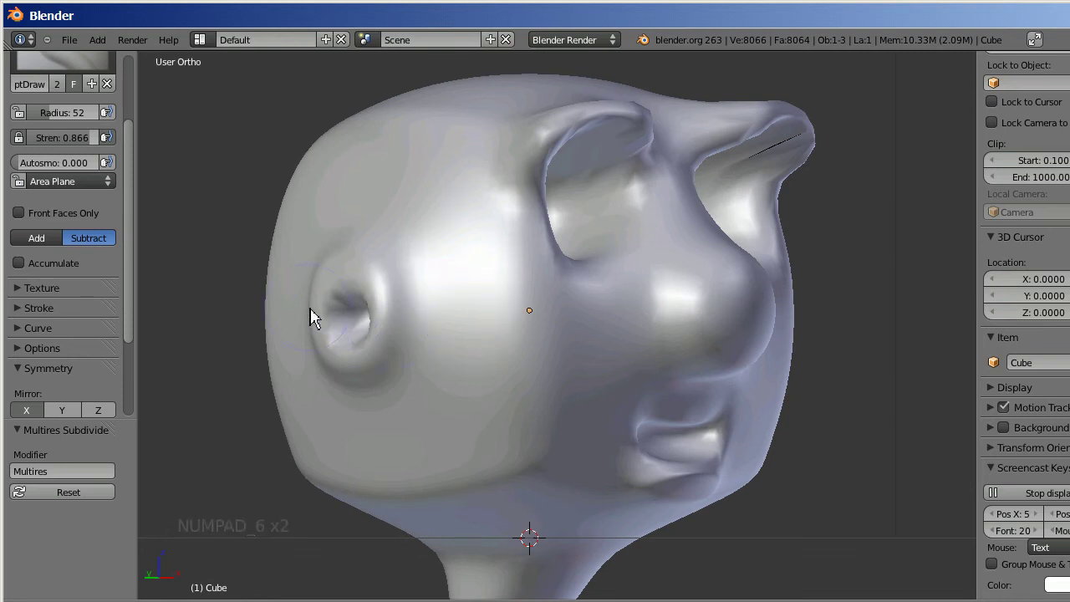
left_click(347, 300)
left_click(347, 300)
- Orbit the view around the head and back toward the face with the Numpad keys
key("KP_4")
key("KP_4")
key("KP_4")
key("KP_4")
key("KP_4")
key("KP_4")
key("KP_6")
key("KP_6")
key("KP_6")
key("KP_6")
key("KP_6")
key("KP_6")
key("KP_6")
key("KP_2")
key("KP_6")
key("KP_6")
key("KP_8")
key("KP_8")
key("KP_4")
key("KP_4")
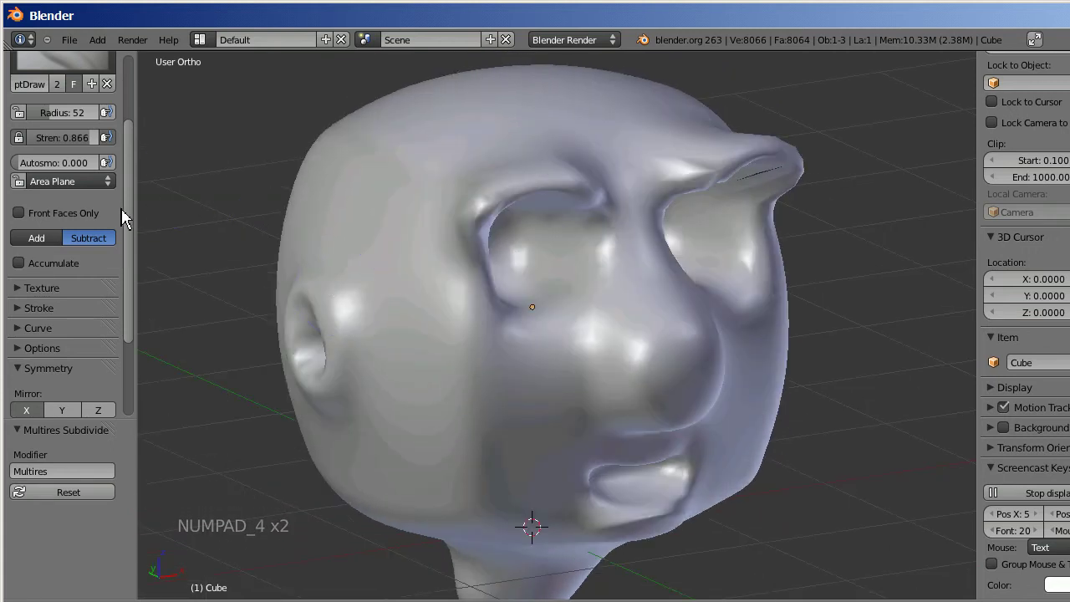
- Switch to the Smooth brush and smooth the eye area, the brow above it and the cheek
left_click(135, 214)
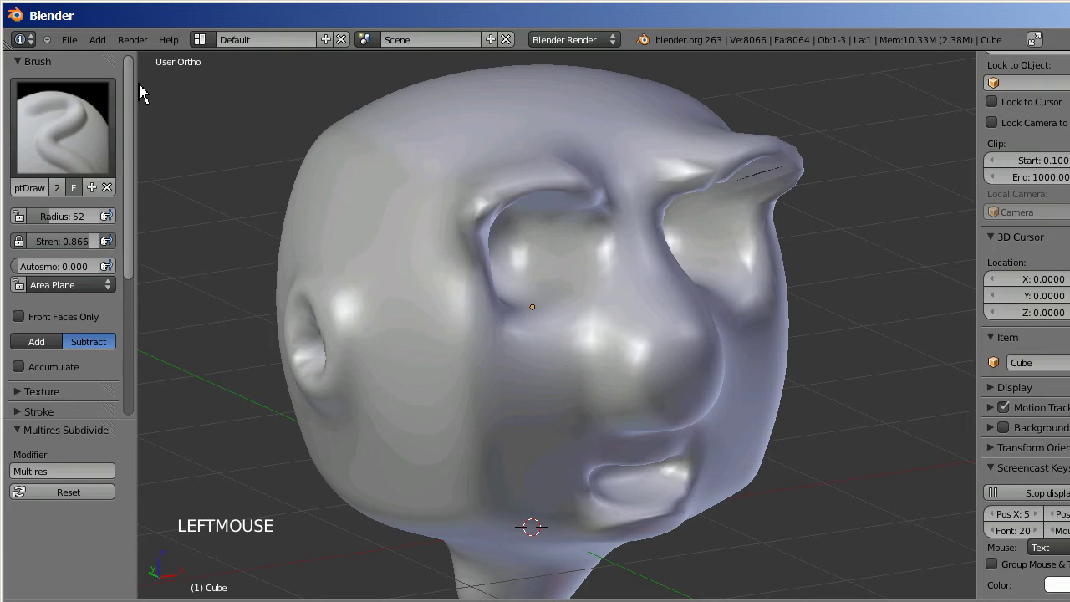
left_click(62, 132)
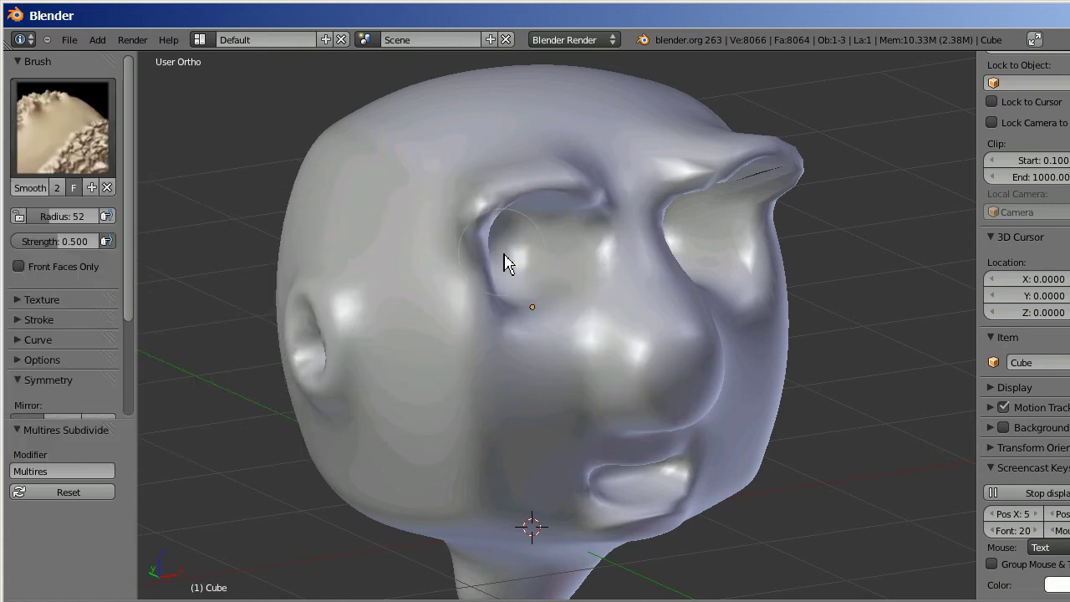
left_click(509, 299)
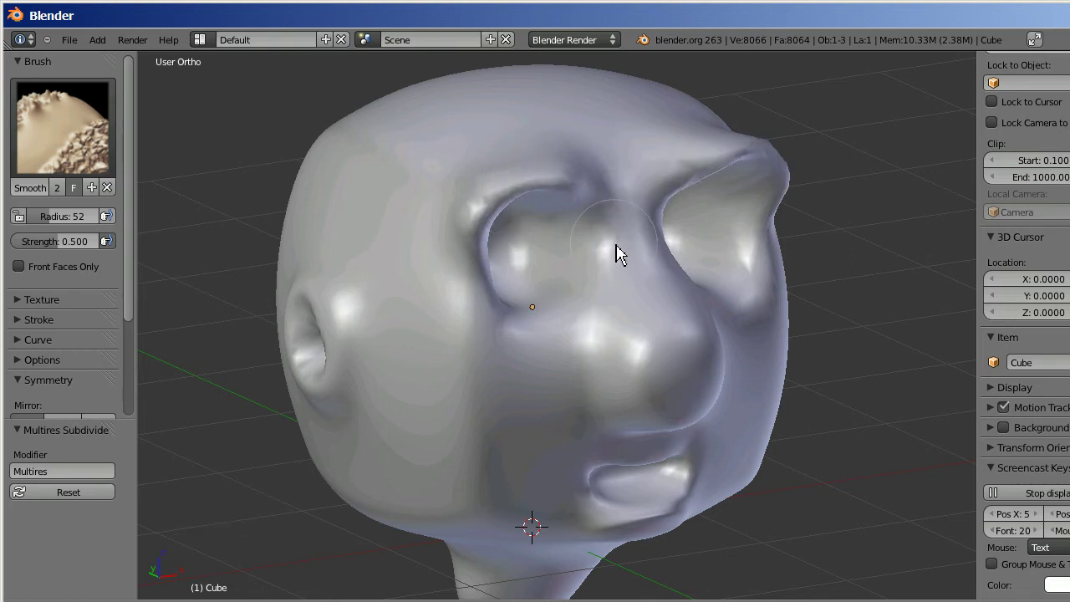
key("KP_6")
key("KP_6")
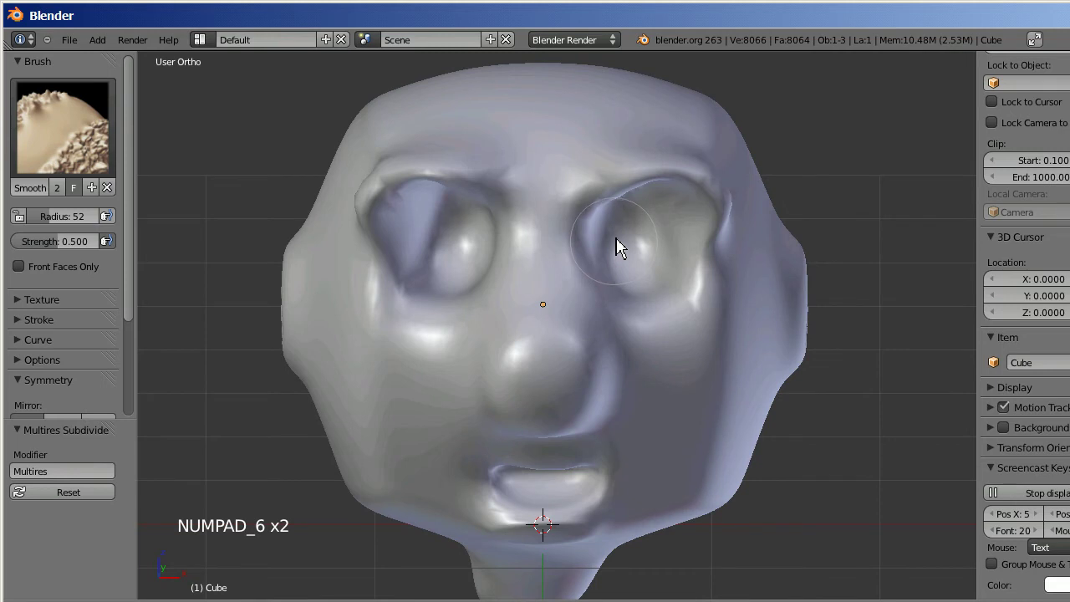
left_click(610, 201)
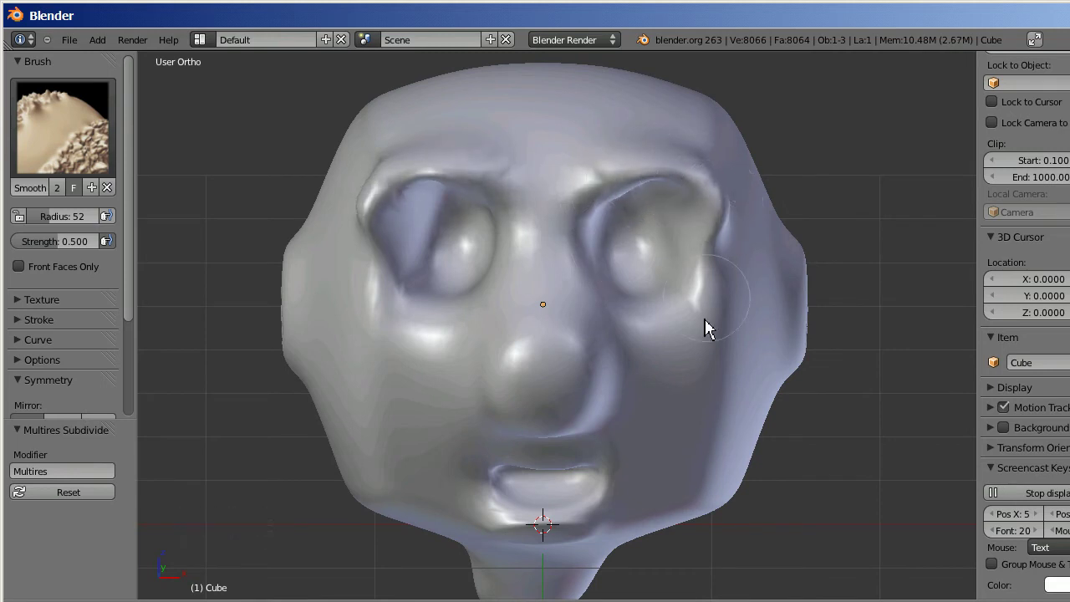
left_click(593, 425)
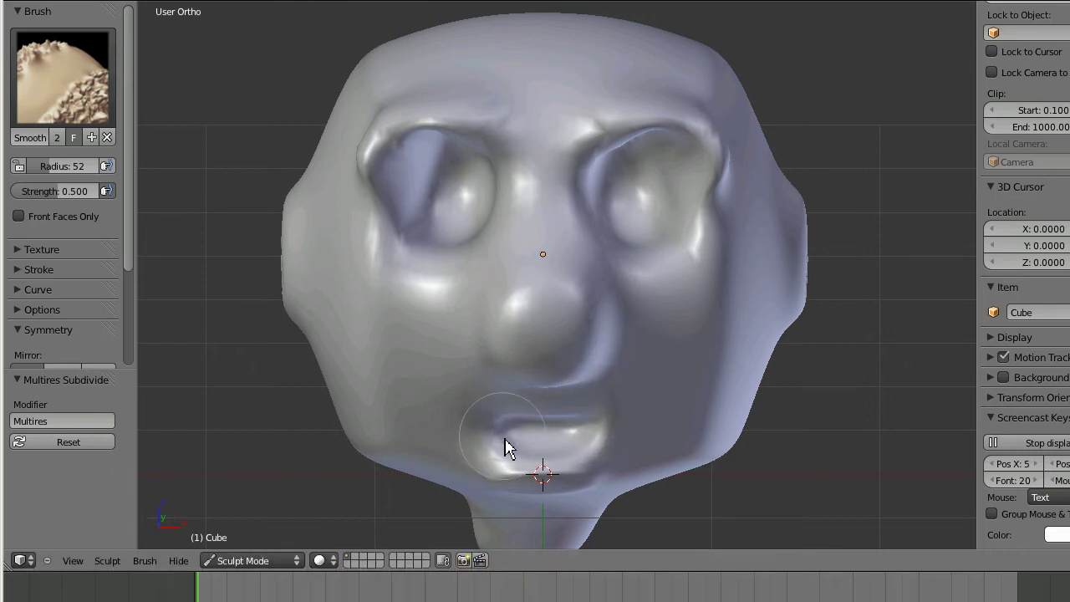
- Smooth the face surface from another angle, then return to the standard Draw brush
key("KP_6")
key("KP_6")
key("KP_6")
key("KP_6")
key("KP_2")
key("KP_2")
key("KP_4")
key("KP_4")
key("KP_4")
key("KP_4")
key("KP_4")
key("KP_4")
key("KP_4")
key("KP_8")
key("KP_4")
key("KP_6")
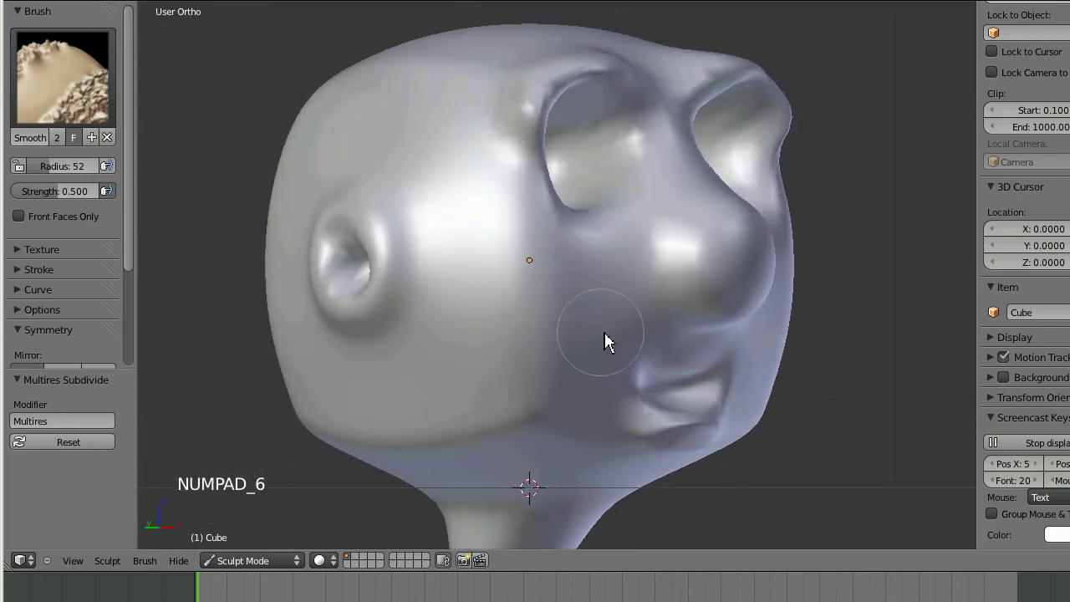
left_click(668, 250)
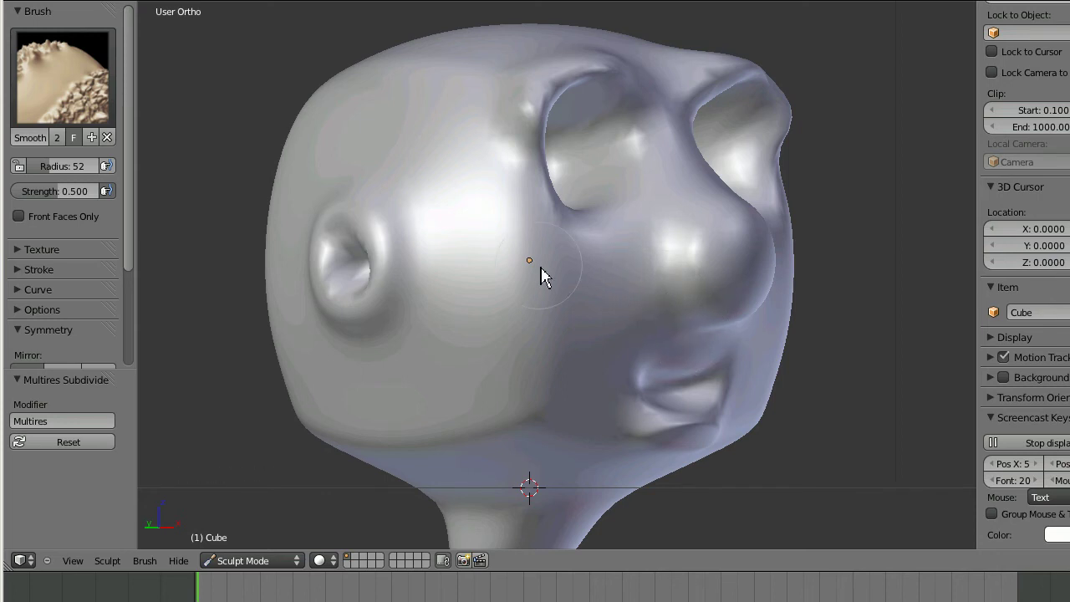
left_click(47, 115)
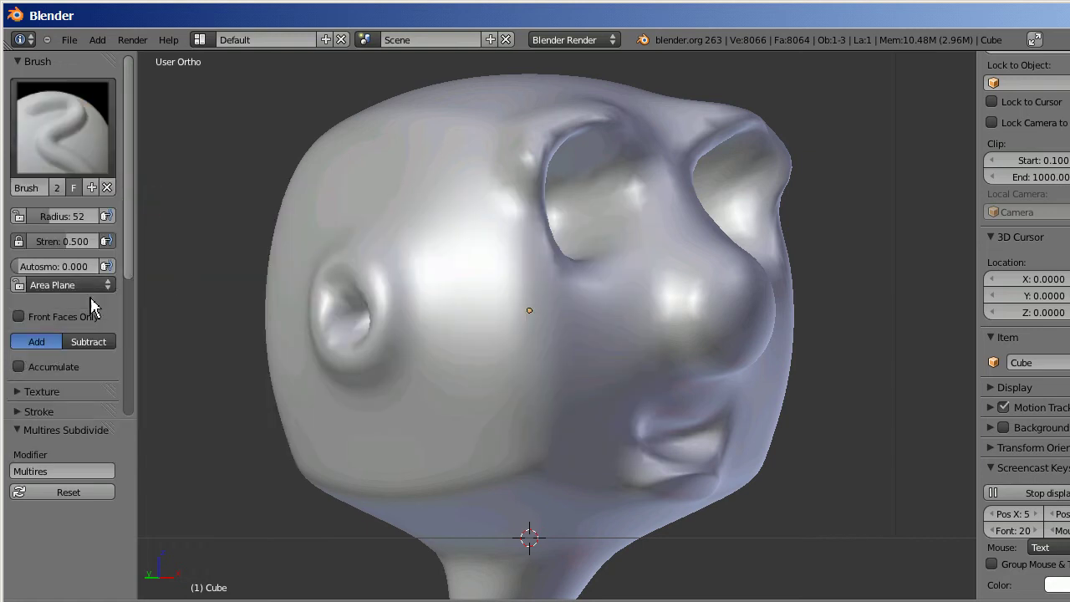
- Set the Draw brush to Subtract with a smaller radius and view the nose from below
left_click(105, 353)
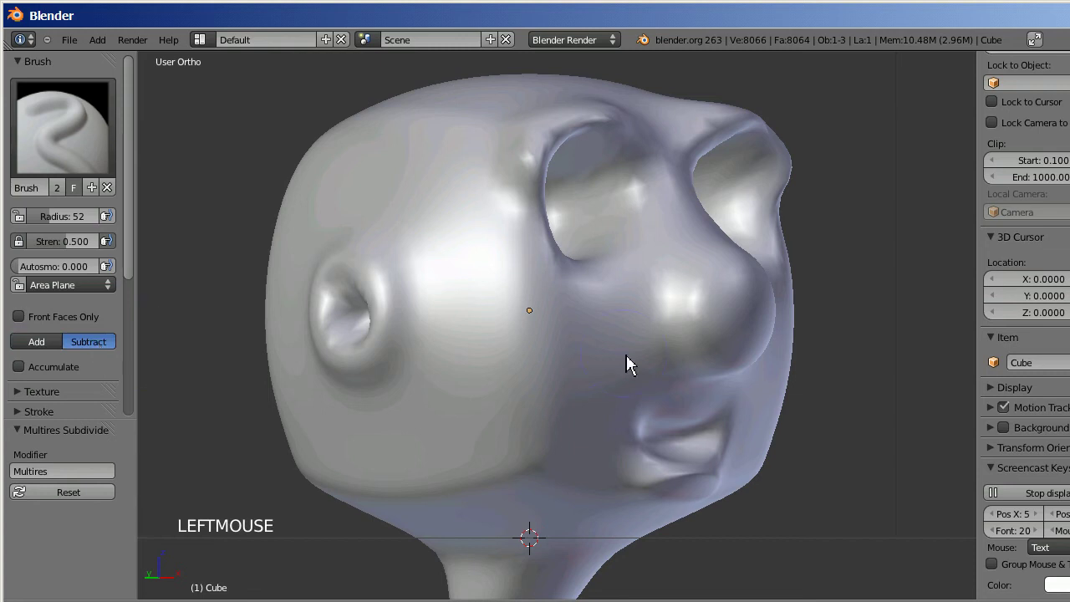
left_click(80, 231)
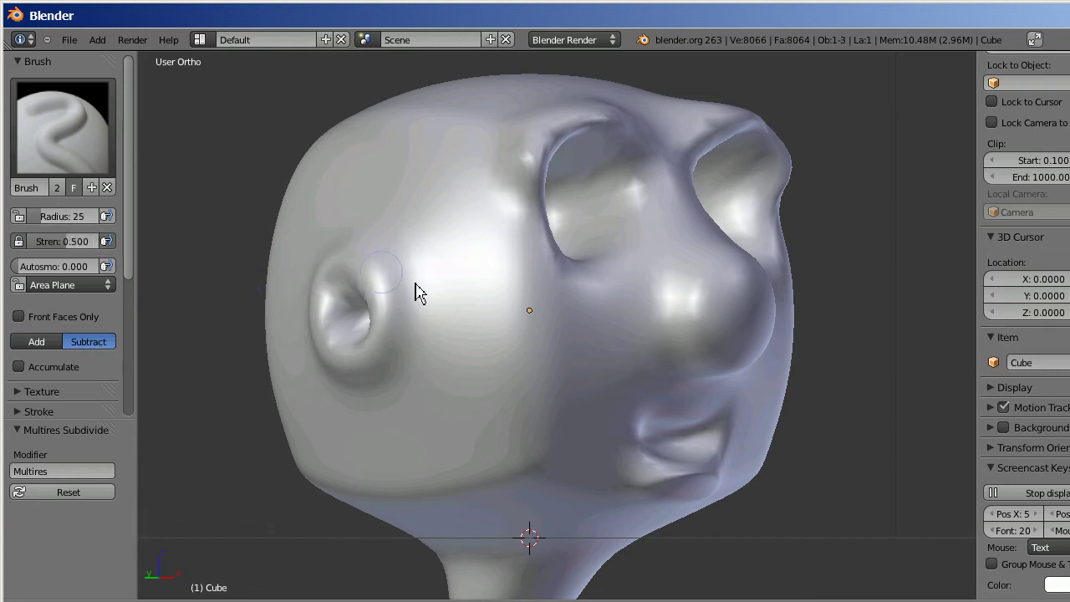
key("KP_6")
key("KP_6")
key("KP_2")
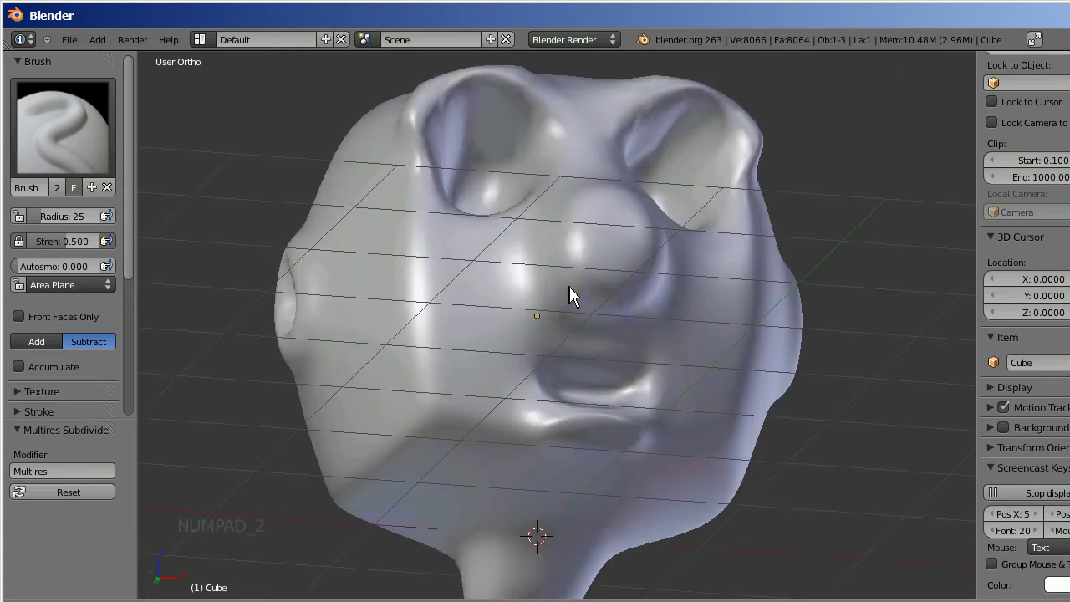
- Dab a nostril into the underside of the nose and deepen the hole
left_click(589, 296)
left_click(588, 296)
left_click(589, 296)
left_click(589, 296)
left_click(589, 296)
left_click(589, 296)
left_click(588, 296)
left_click(588, 296)
left_click(589, 296)
left_click(588, 296)
left_click(588, 296)
left_click(589, 296)
left_click(589, 296)
left_click(588, 296)
left_click(589, 296)
left_click(589, 296)
double_click(589, 296)
left_click(598, 297)
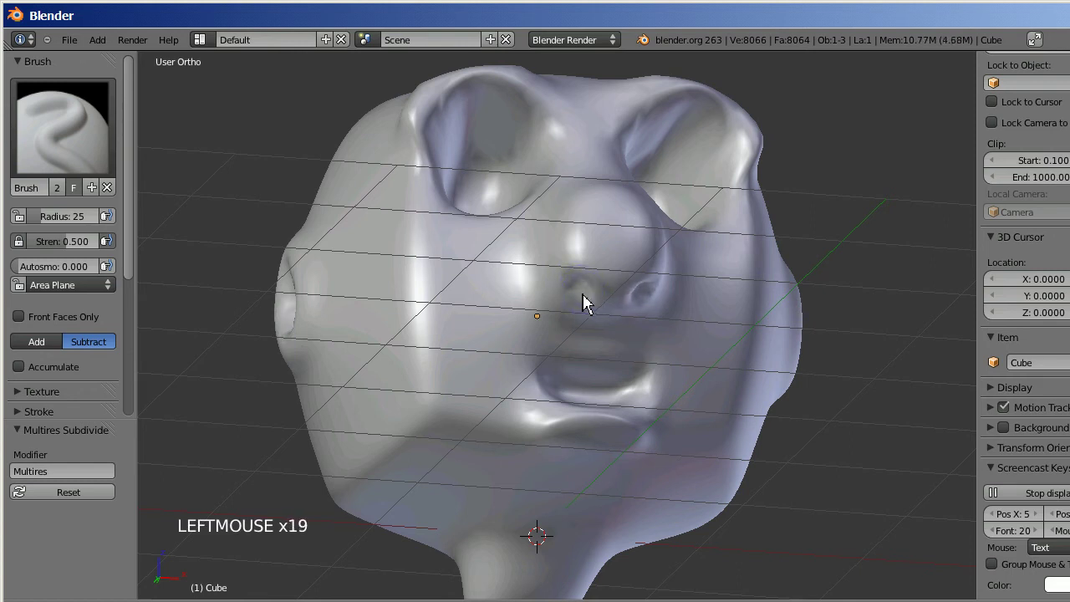
left_click(592, 295)
left_click(592, 295)
left_click(592, 295)
left_click(592, 295)
left_click(594, 298)
left_click(593, 298)
left_click(592, 297)
left_click(592, 298)
left_click(592, 299)
left_click(592, 298)
left_click(589, 298)
left_click(590, 299)
double_click(588, 297)
- Orbit around the head to check it, then settle on a zoomed-out straight side view
key("KP_4")
key("KP_6")
key("KP_6")
key("KP_6")
key("KP_6")
key("KP_6")
key("KP_6")
key("KP_4")
key("KP_4")
key("KP_8")
key("KP_6")
key("KP_6")
key("KP_6")
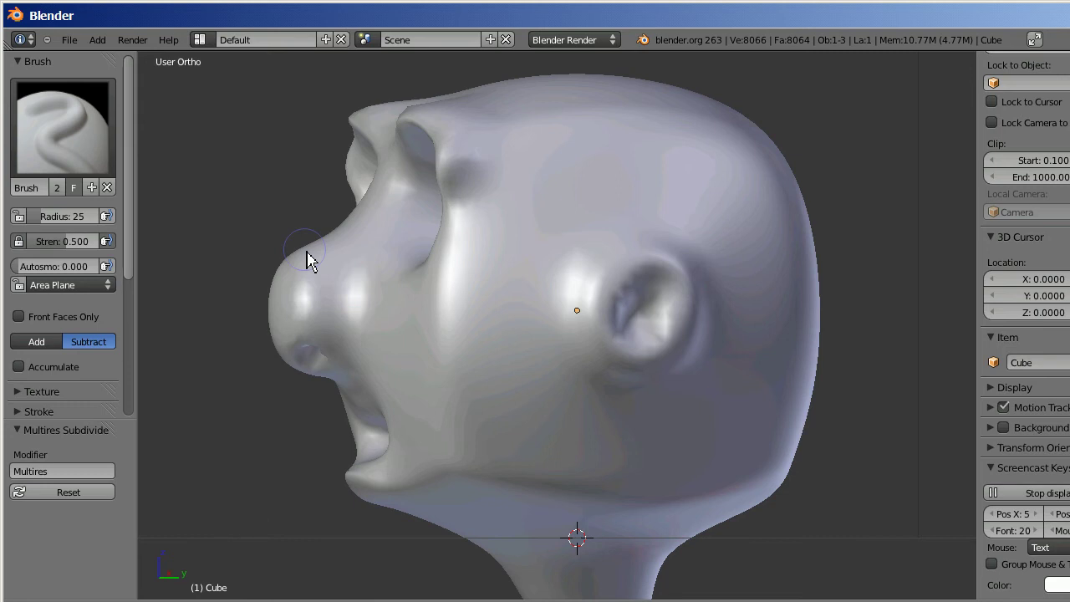
key("KP_3")
key("KP_5")
key("KP_5")
key("KP_Subtract")
key("KP_Subtract")
key("KP_Subtract")
key("KP_Subtract")
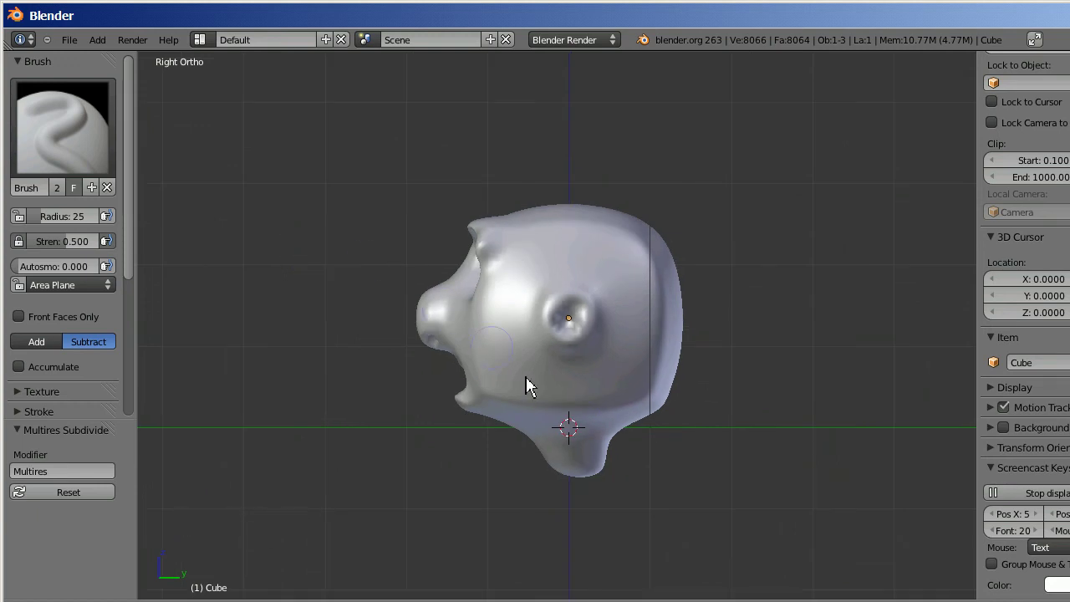
- With brush radius enlarged to 144, push in the back of the head using Subtract strokes
scroll("up", 3)
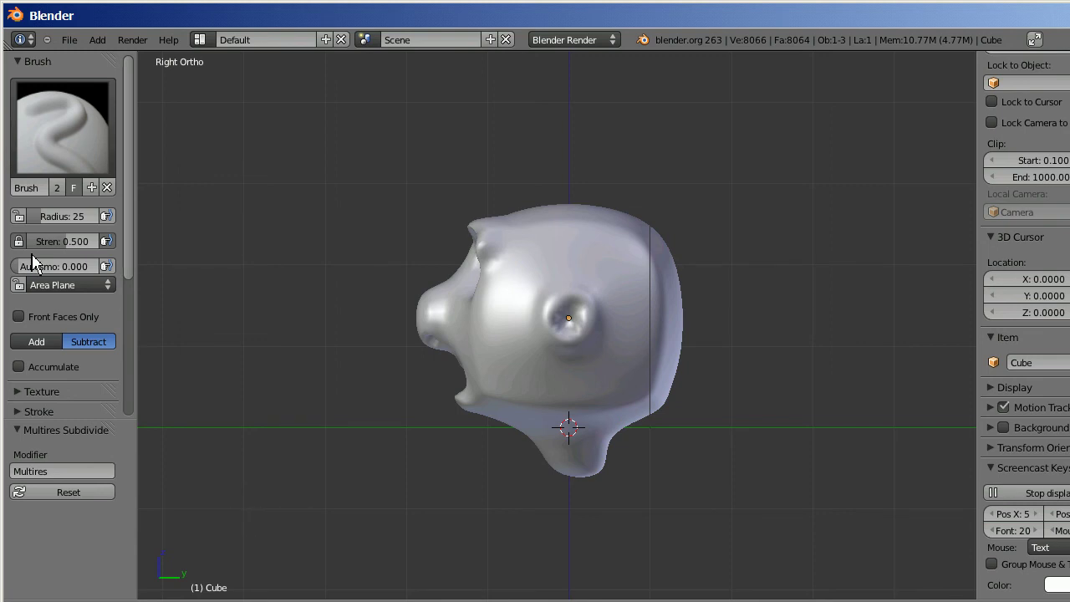
left_click(45, 220)
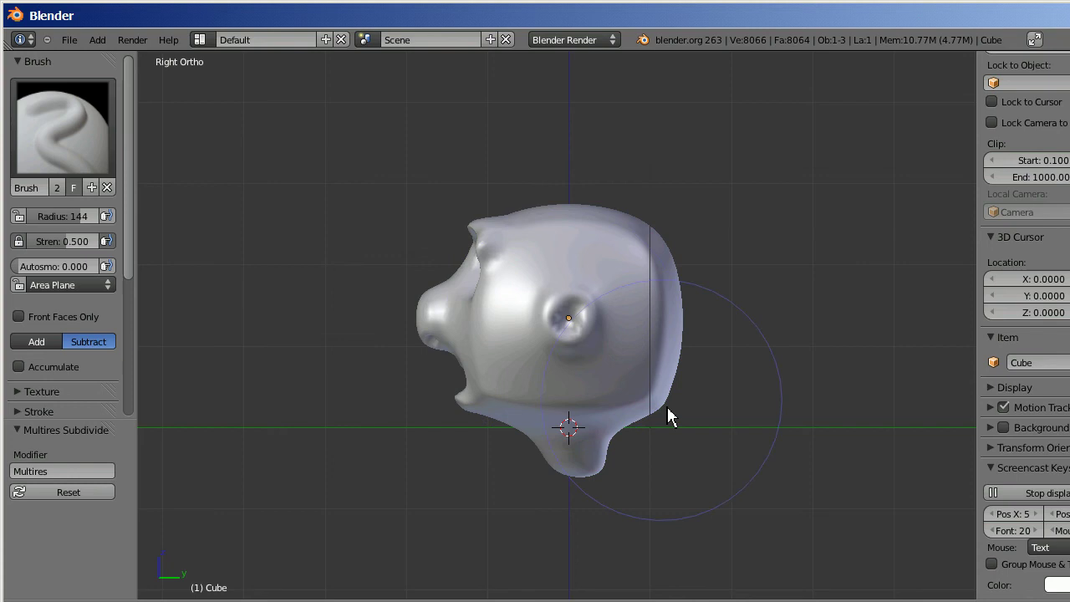
left_click(661, 436)
left_click(653, 428)
left_click(650, 422)
left_click(688, 388)
left_click(671, 384)
left_click(669, 382)
left_click(666, 378)
left_click(661, 383)
left_click(654, 388)
left_click(650, 397)
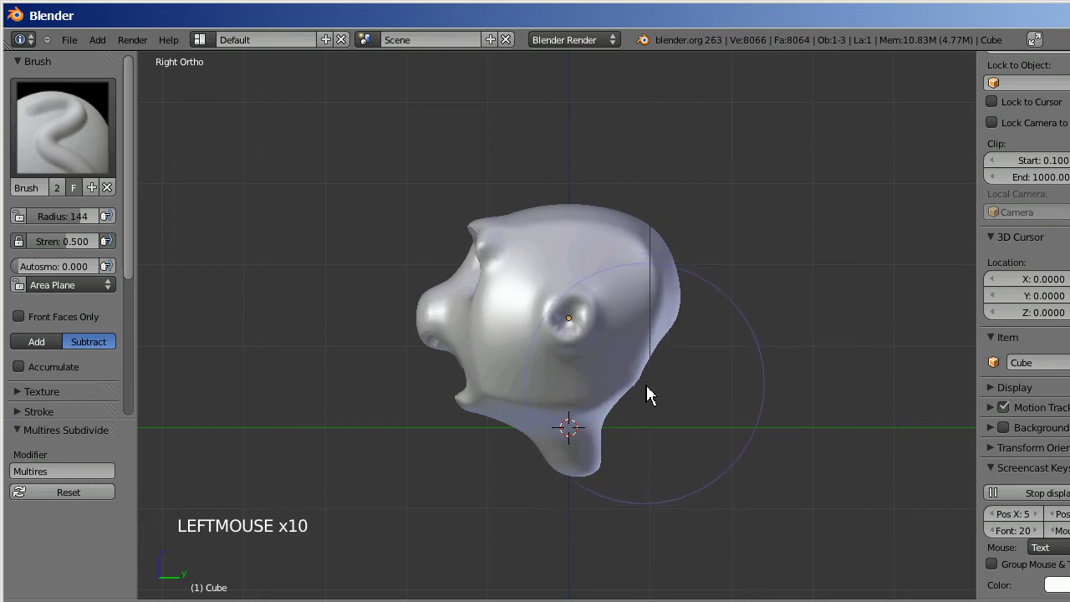
- Flatten the back of the head further and check the result from several angles
left_click(689, 310)
left_click(685, 307)
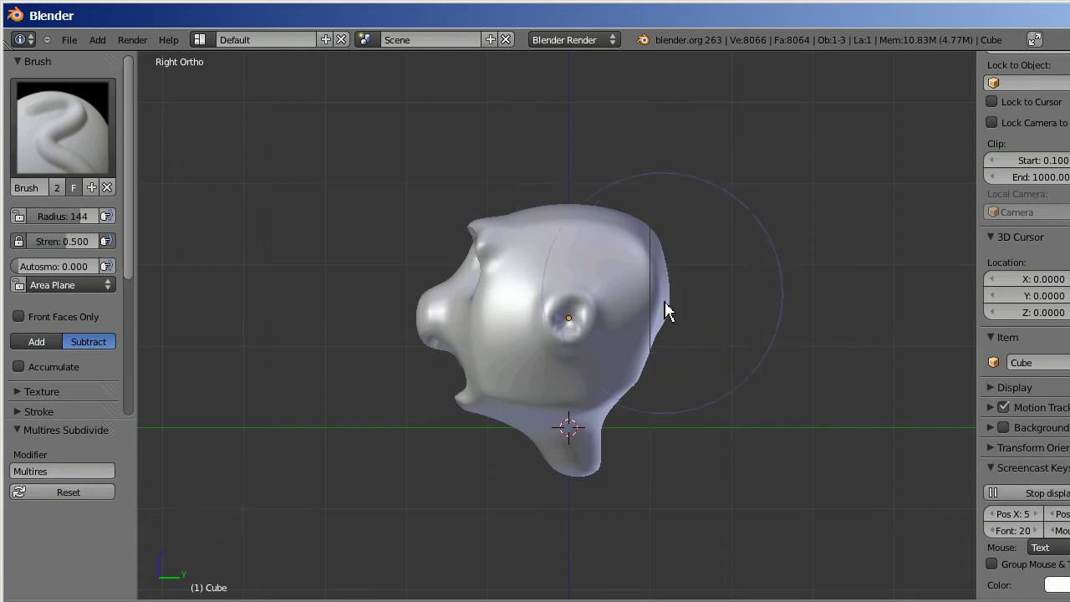
left_click(651, 380)
left_click(647, 381)
left_click(640, 388)
key("KP_Add")
key("KP_6")
key("KP_6")
key("KP_6")
key("KP_6")
key("KP_6")
key("KP_6")
key("KP_6")
key("KP_6")
key("KP_6")
key("KP_6")
key("KP_6")
key("KP_6")
key("KP_4")
key("KP_4")
key("KP_6")
key("KP_6")
key("KP_4")
key("KP_4")
key("KP_6")
key("KP_6")
key("KP_6")
key("KP_2")
key("KP_4")
key("KP_4")
key("KP_4")
key("KP_8")
key("KP_8")
key("KP_6")
key("KP_6")
key("KP_4")
key("KP_4")
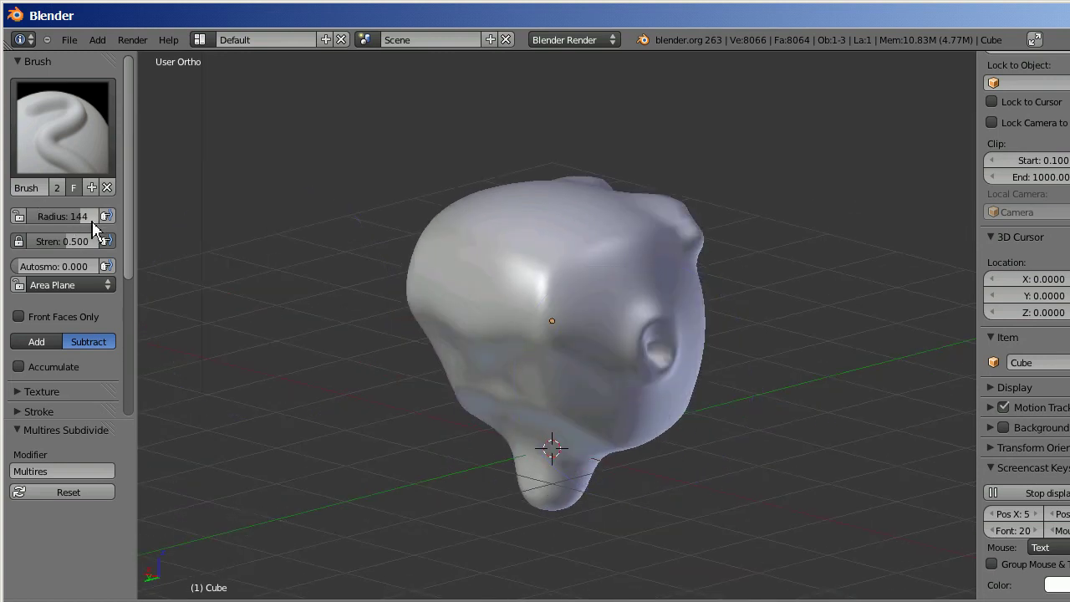
- With radius 86 and Add direction, build up volume on the back of the head
left_click(75, 224)
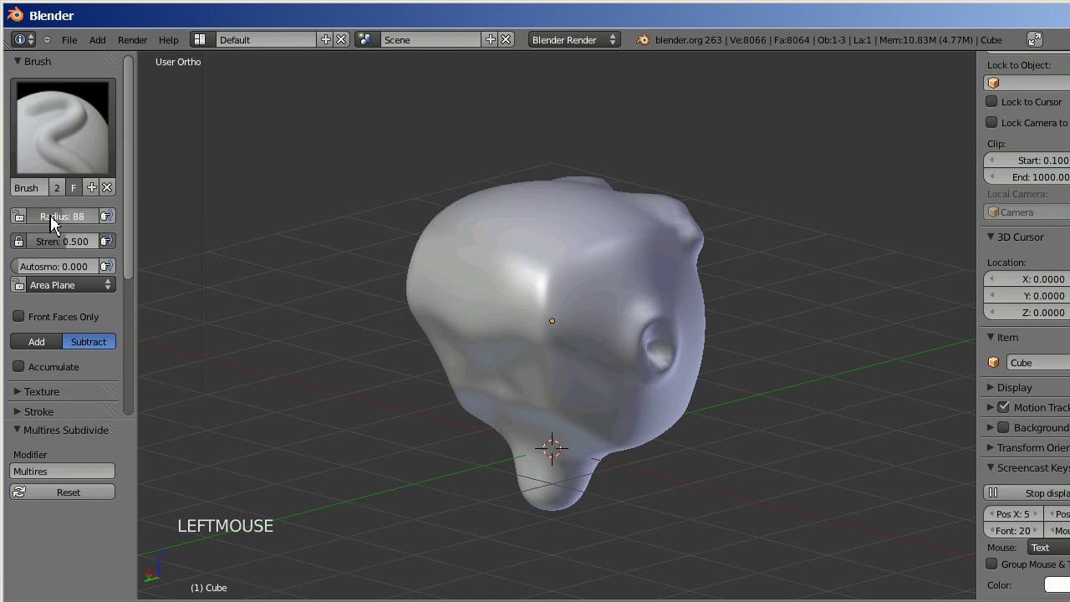
left_click(40, 352)
left_click(493, 383)
left_click(493, 382)
left_click(496, 381)
left_click(513, 374)
left_click(523, 376)
left_click(526, 380)
left_click(527, 387)
left_click(524, 399)
left_click(515, 402)
left_click(470, 395)
left_click(476, 398)
left_click(476, 400)
- From behind the head, add more volume across the back with further Add strokes
key("KP_4")
key("KP_6")
key("KP_6")
key("KP_6")
key("KP_6")
key("KP_8")
key("KP_8")
key("KP_2")
key("KP_2")
key("KP_2")
key("KP_4")
key("KP_4")
key("KP_4")
key("KP_4")
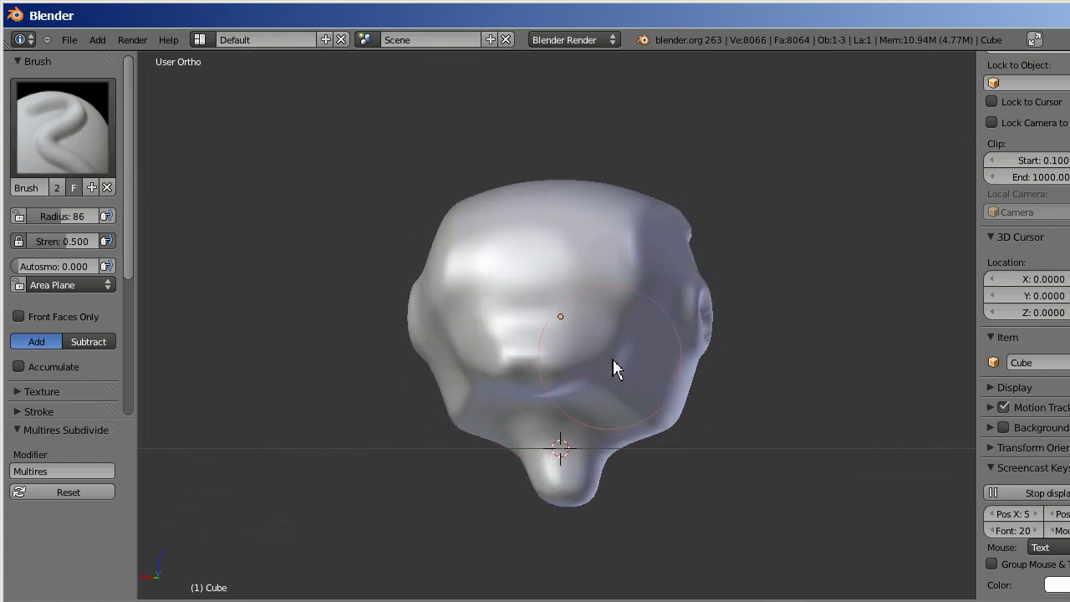
left_click(621, 366)
left_click(643, 355)
left_click(647, 351)
left_click(615, 388)
left_click(597, 388)
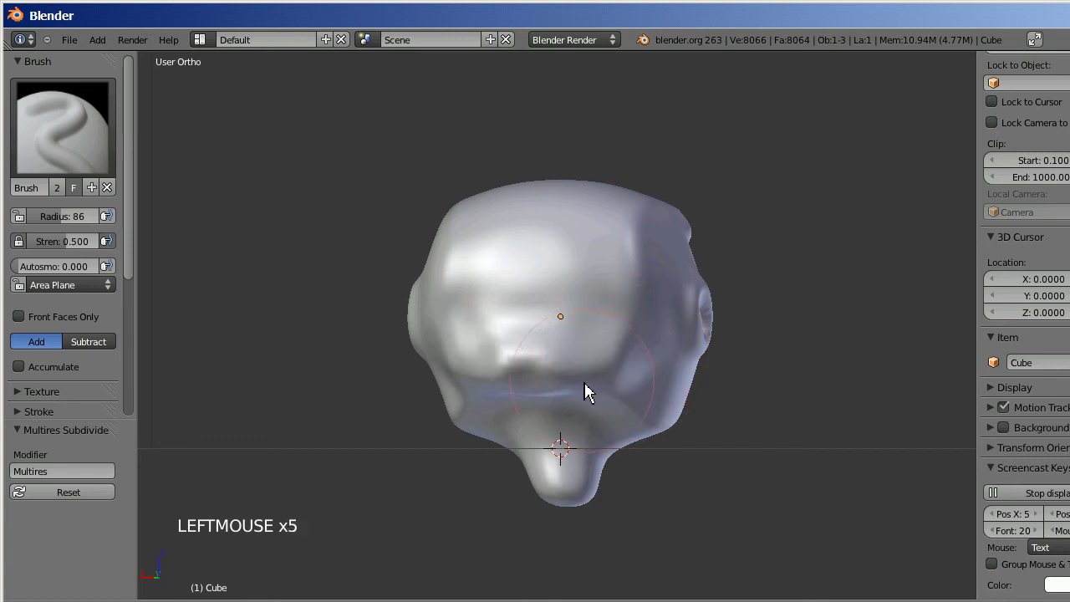
left_click(576, 388)
- Switch back to Subtract and carve in under the lower back of the head
key("KP_6")
key("KP_6")
key("KP_6")
key("KP_6")
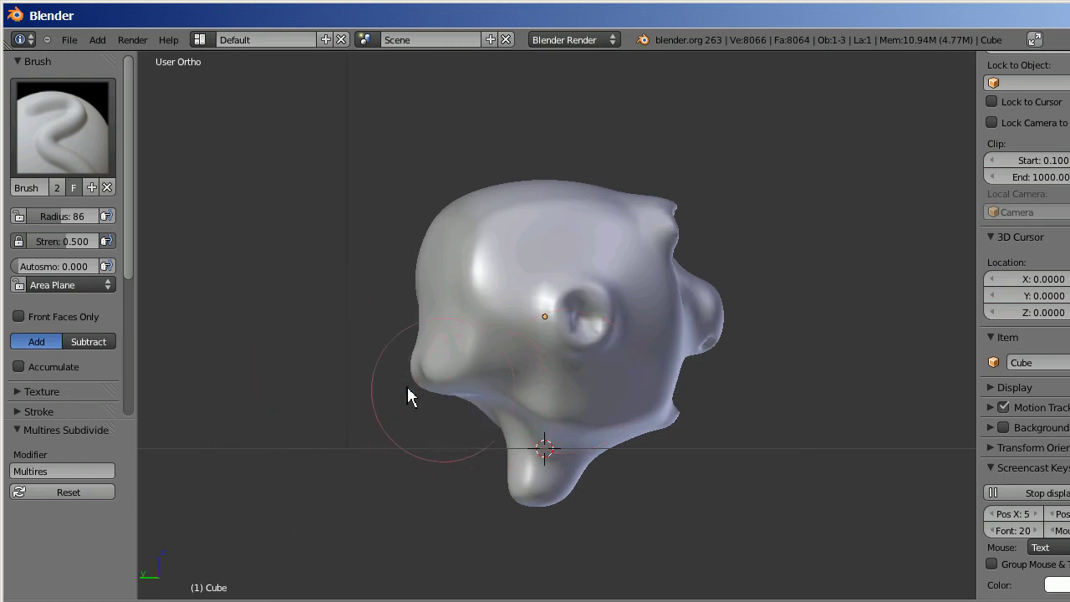
left_click(109, 352)
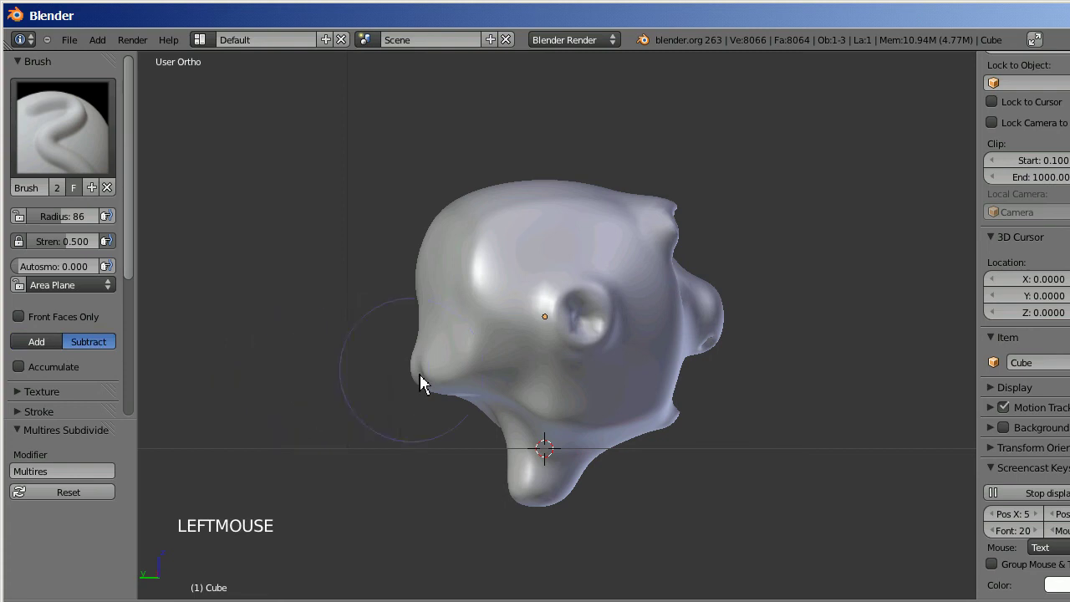
left_click(449, 382)
double_click(449, 382)
left_click(434, 380)
double_click(434, 380)
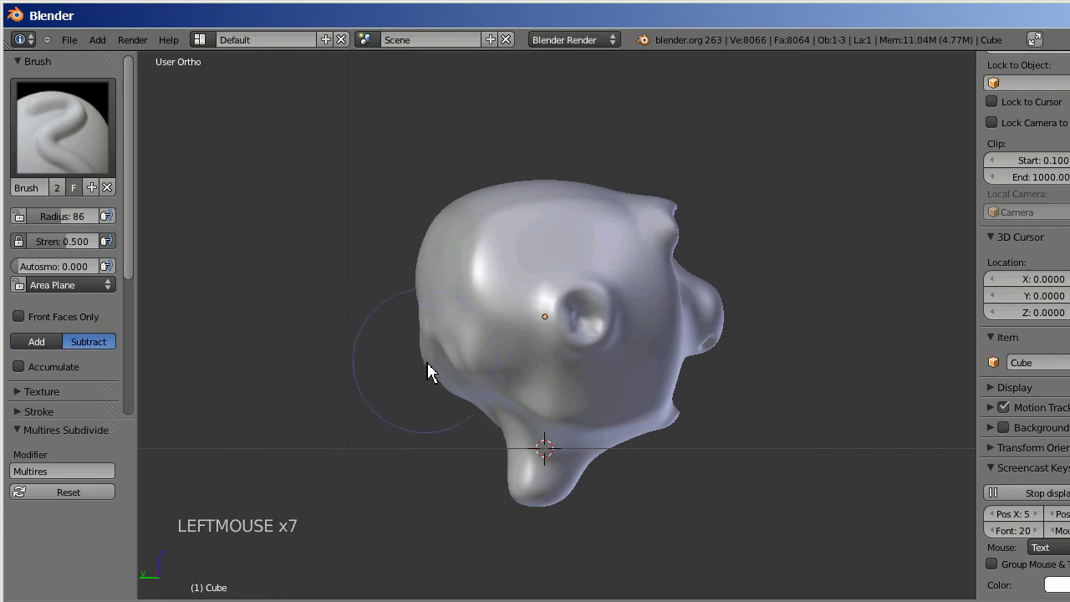
left_click(429, 372)
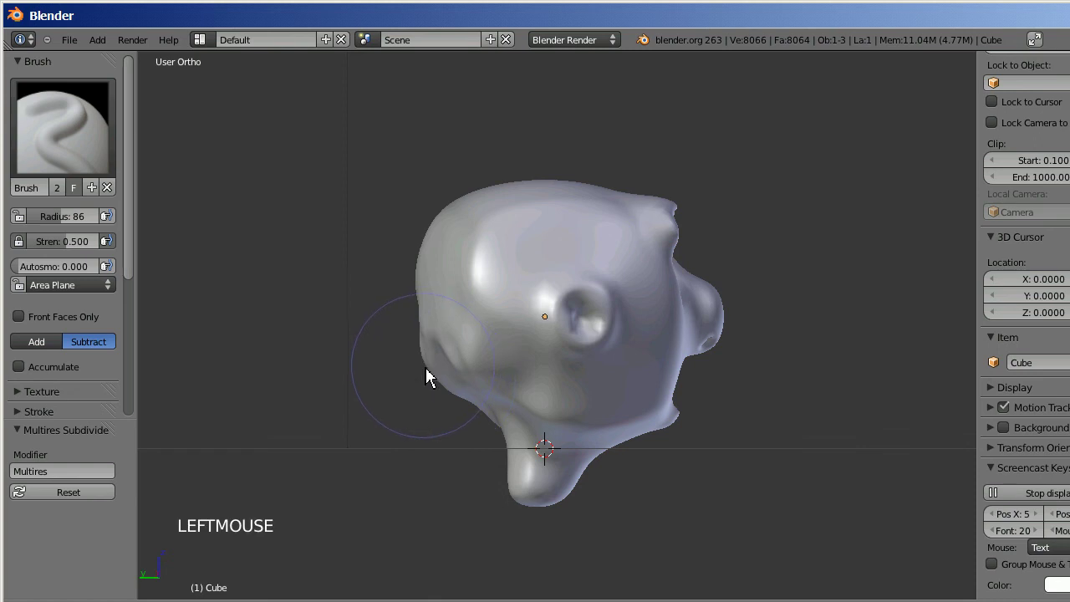
key("KP_6")
key("KP_4")
key("KP_4")
key("KP_4")
key("KP_4")
key("KP_4")
key("KP_4")
key("KP_4")
key("KP_4")
key("KP_6")
key("KP_6")
key("KP_4")
key("KP_4")
key("KP_4")
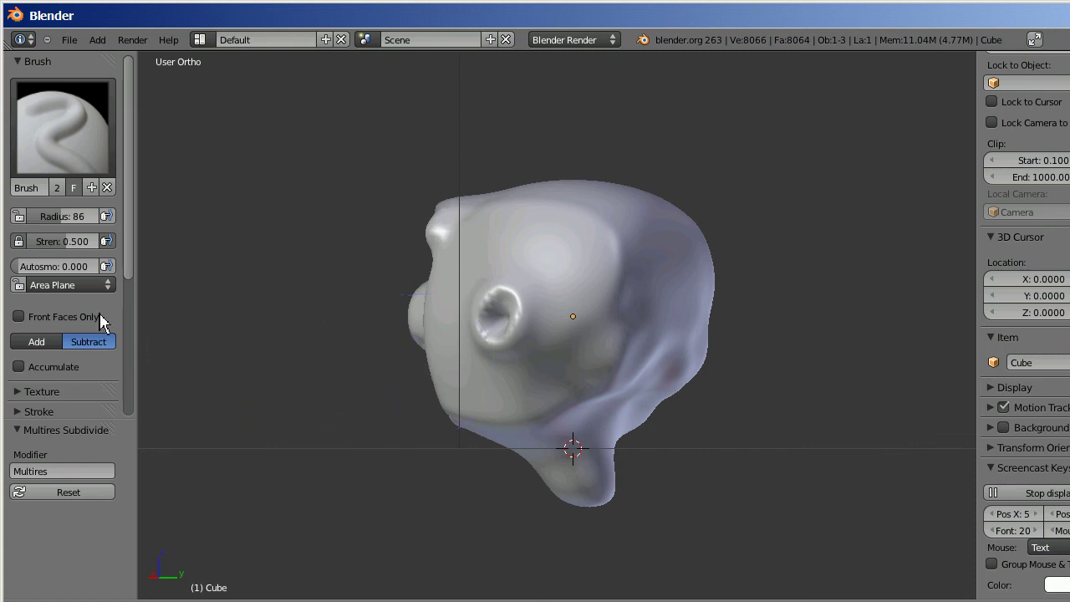
- Switch to the Smooth brush with a broad radius of about 200
left_click(56, 139)
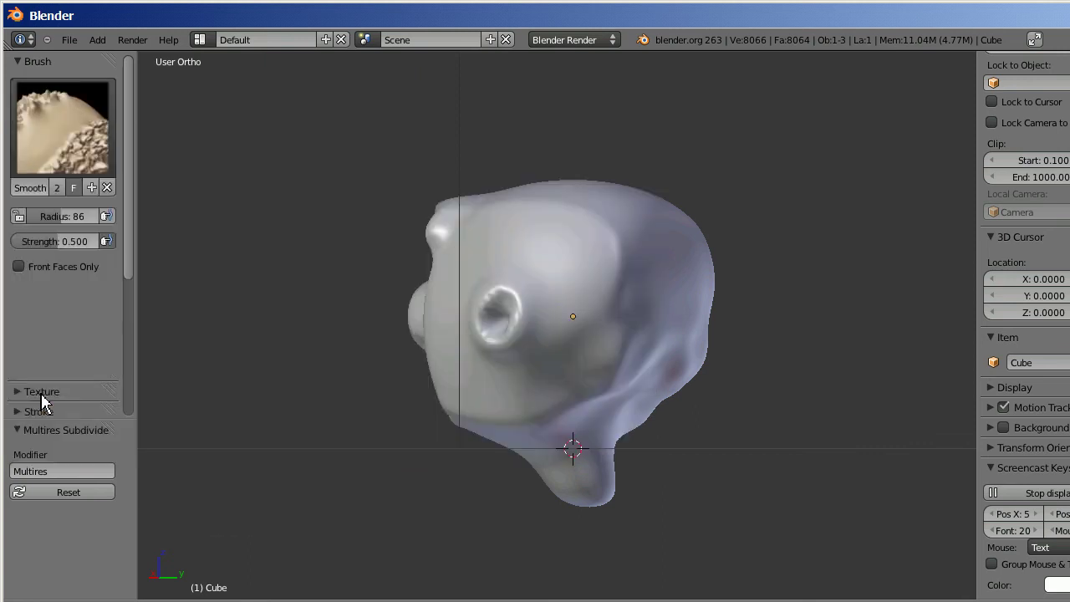
left_click(61, 221)
scroll("down", 3)
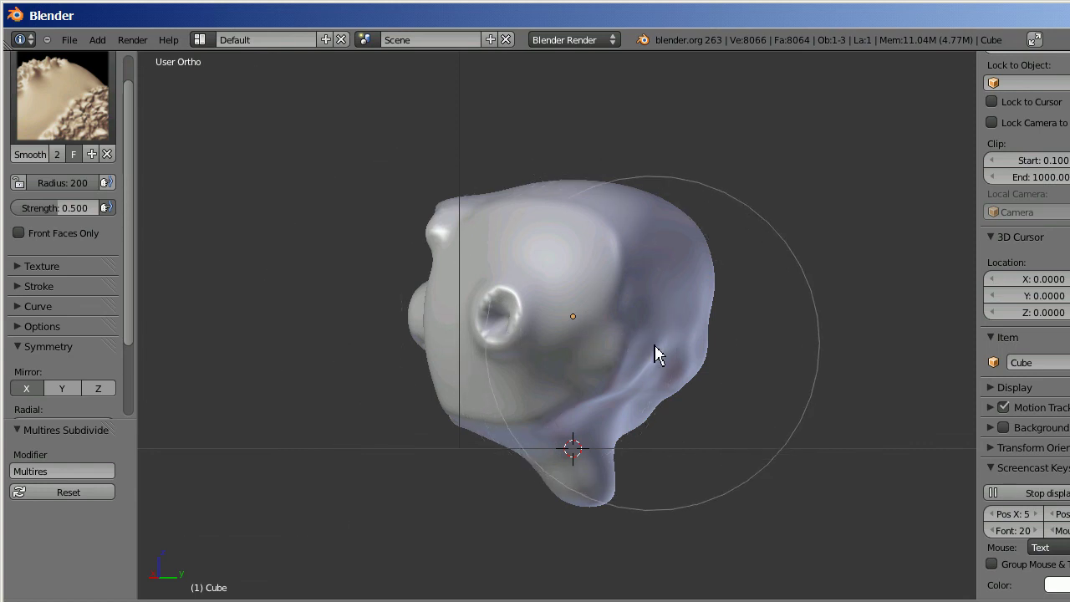
- Stroke over the back and lower back of the head to smooth the reshaped surface
left_click(663, 339)
left_click(663, 401)
left_click(656, 401)
double_click(654, 401)
double_click(652, 409)
left_click(641, 397)
left_click(667, 393)
left_click(668, 381)
double_click(654, 374)
left_click(615, 248)
double_click(638, 291)
double_click(634, 311)
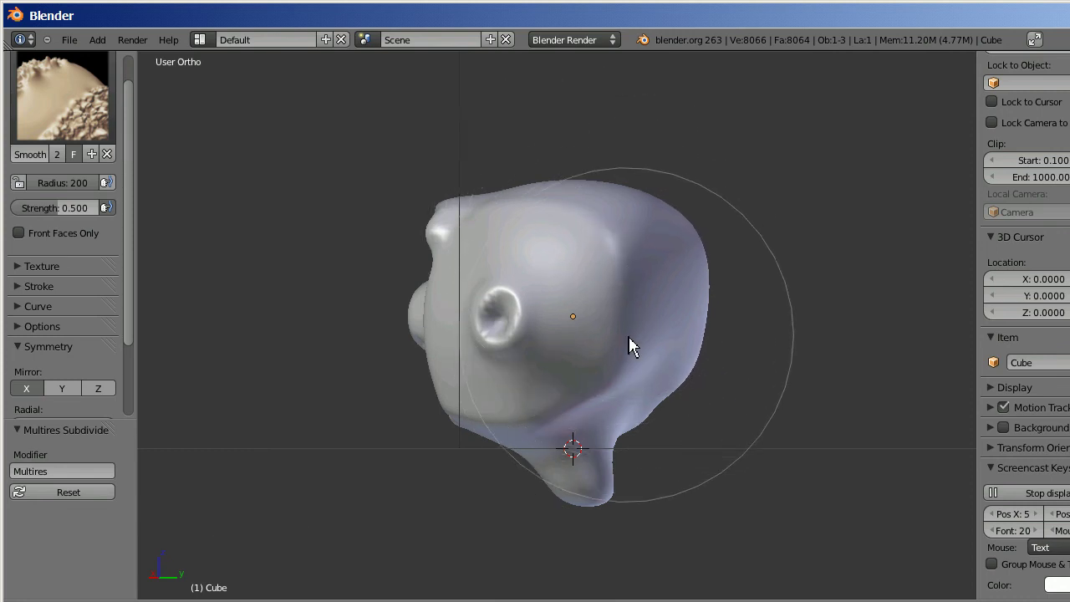
left_click(620, 412)
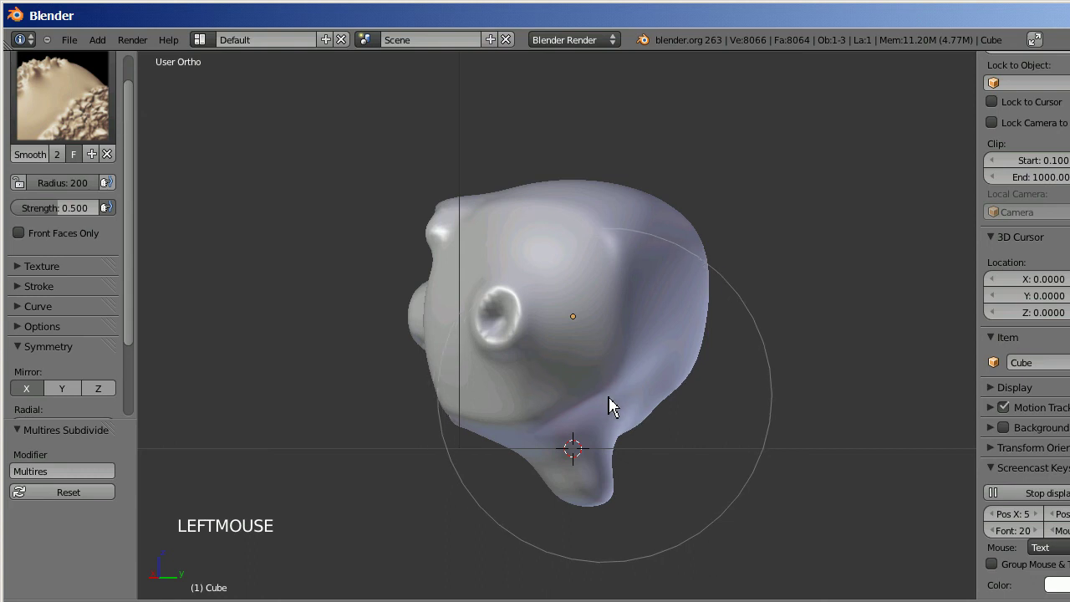
left_click(598, 404)
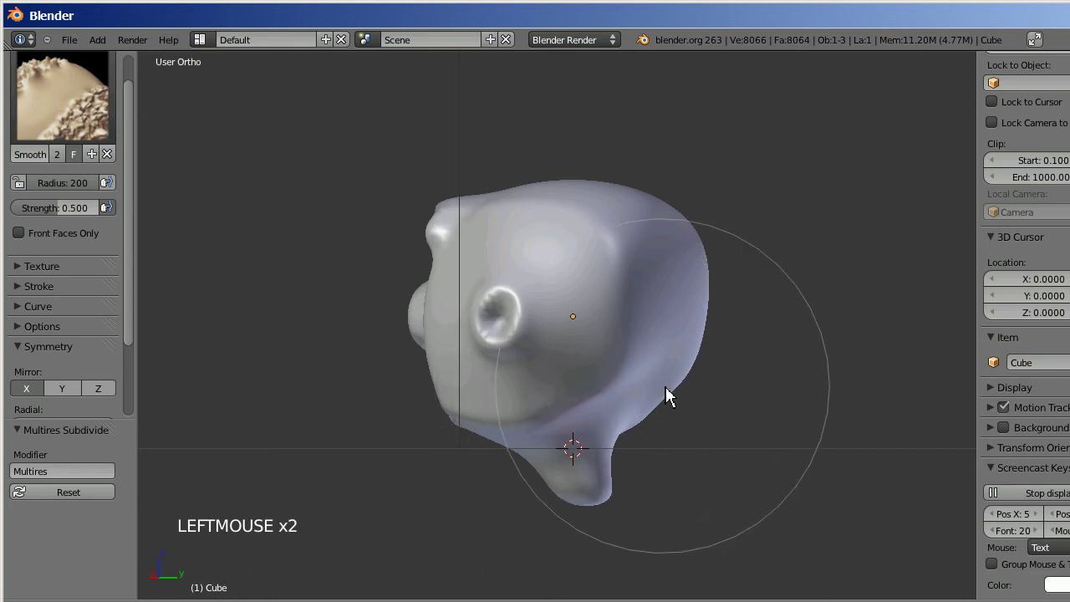
- Orbit the view around the head with the numpad to inspect the face and ear
key("KP_6")
key("KP_6")
key("KP_6")
key("KP_6")
key("KP_6")
key("KP_6")
key("KP_6")
key("KP_6")
key("KP_6")
key("KP_6")
key("KP_6")
key("KP_6")
key("KP_6")
key("KP_6")
key("KP_6")
key("KP_6")
key("KP_6")
key("KP_6")
key("KP_6")
key("KP_2")
key("KP_8")
key("KP_8")
key("KP_4")
key("KP_6")
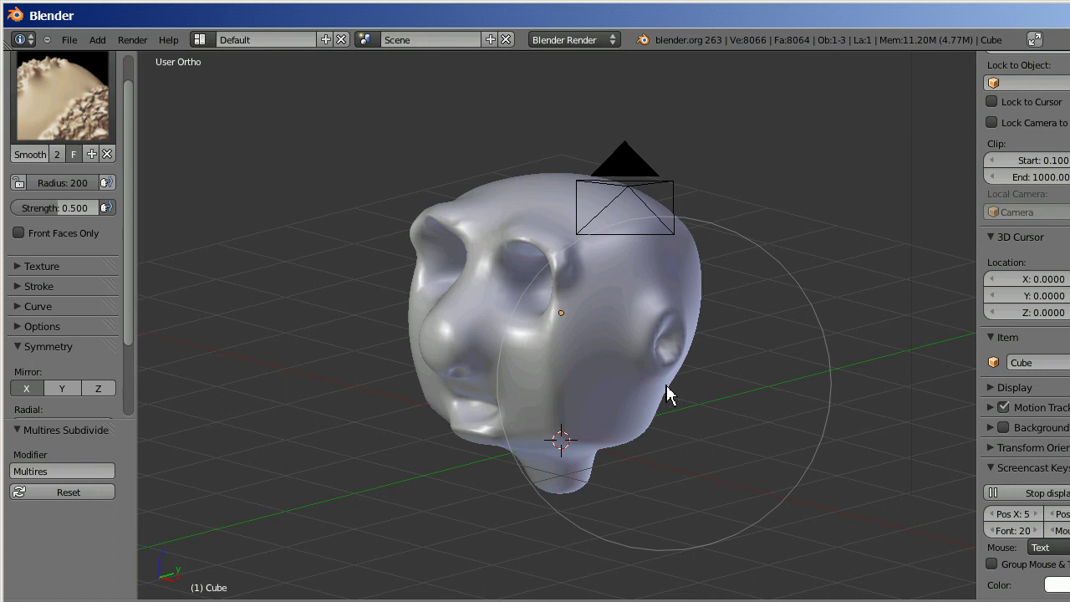
key("Escape")
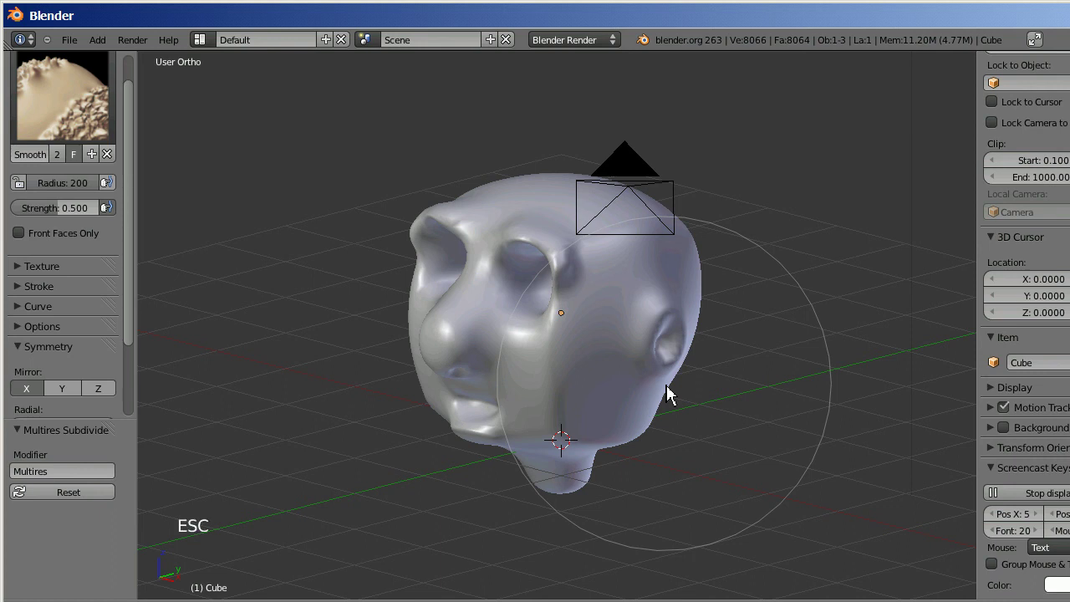